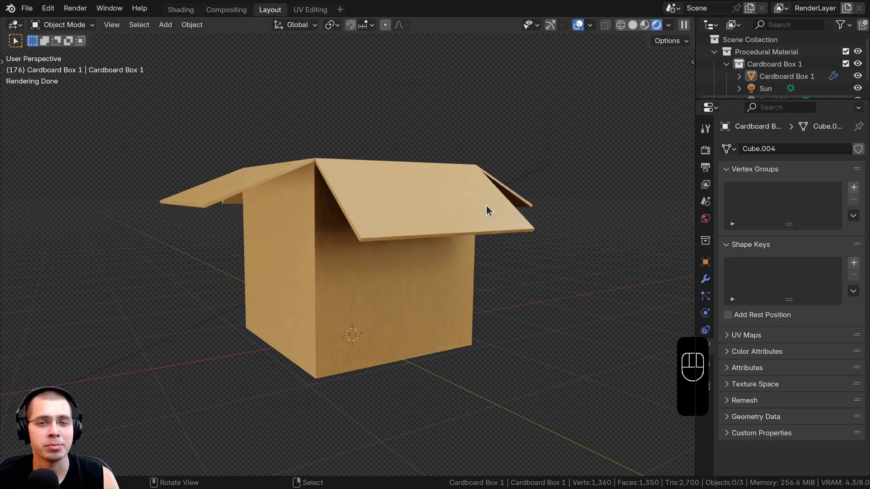
# With the cardboard box selected, enable Decal Master in Preferences and set its Decals Directory to Decals Pack 1
pyautogui.moveTo(477, 228); pyautogui.dragTo(482, 279)
pyautogui.moveTo(399, 311); pyautogui.dragTo(454, 293)
pyautogui.click(402, 335)
pyautogui.moveTo(356, 263); pyautogui.dragTo(359, 214)
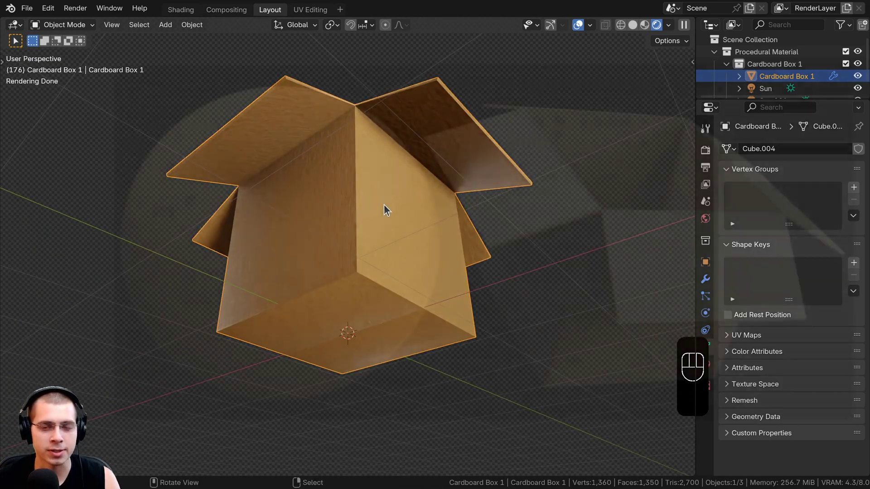
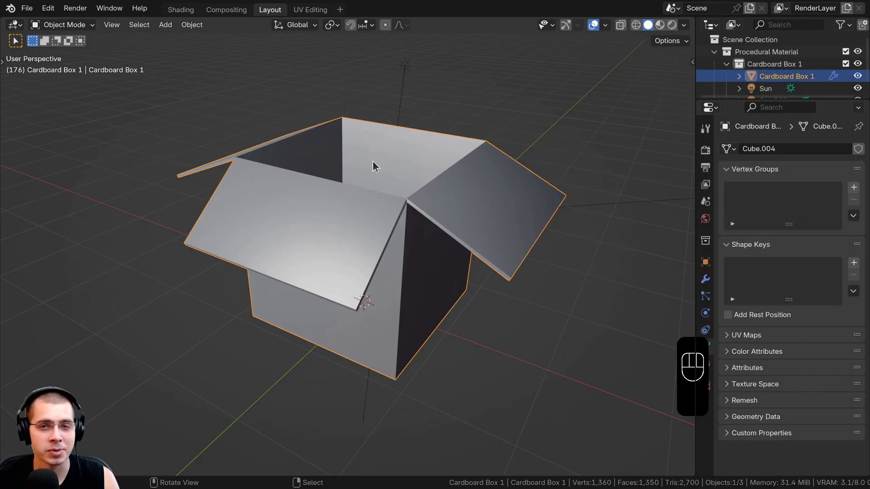
pyautogui.moveTo(56, 15); pyautogui.dragTo(513, 67)
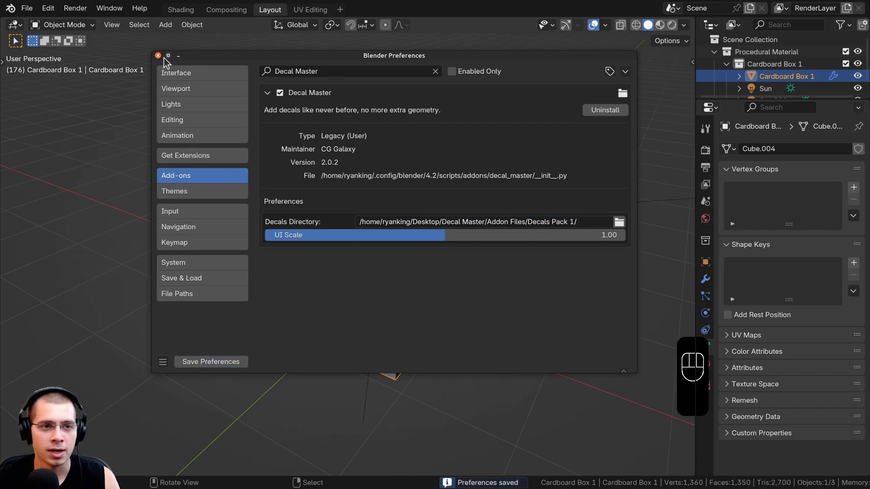
# Save and close Preferences, then reveal the sidebar holding the Decal Master tab
pyautogui.moveTo(326, 181); pyautogui.dragTo(343, 183)
pyautogui.click(547, 173)
pyautogui.press('n')
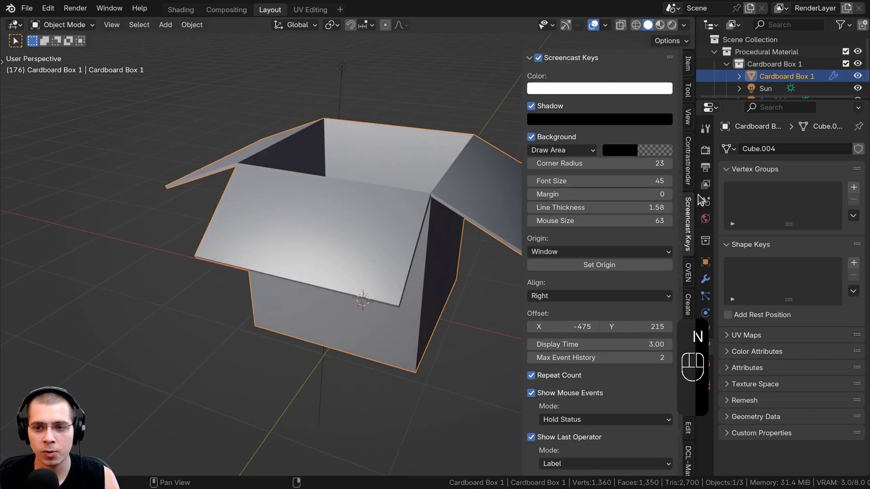
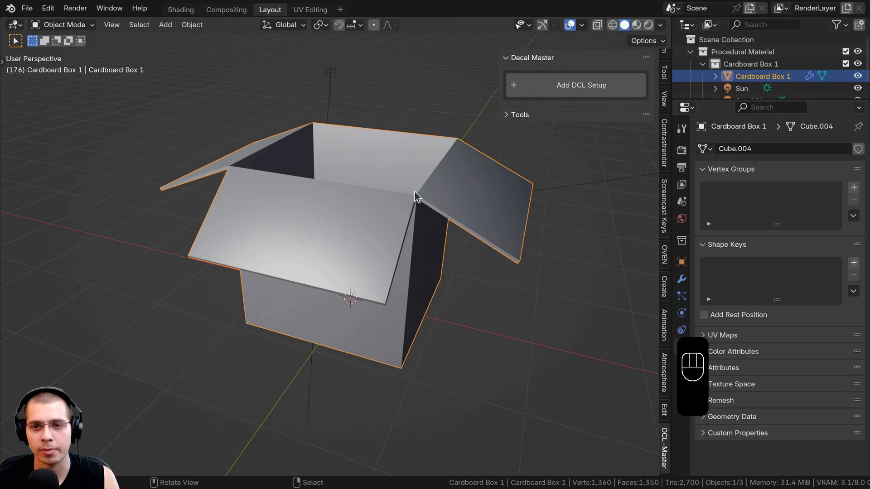
# Add the DCL setup to the box and start projecting, facing the box front with a placeholder decal
pyautogui.click(413, 171)
pyautogui.press('g')
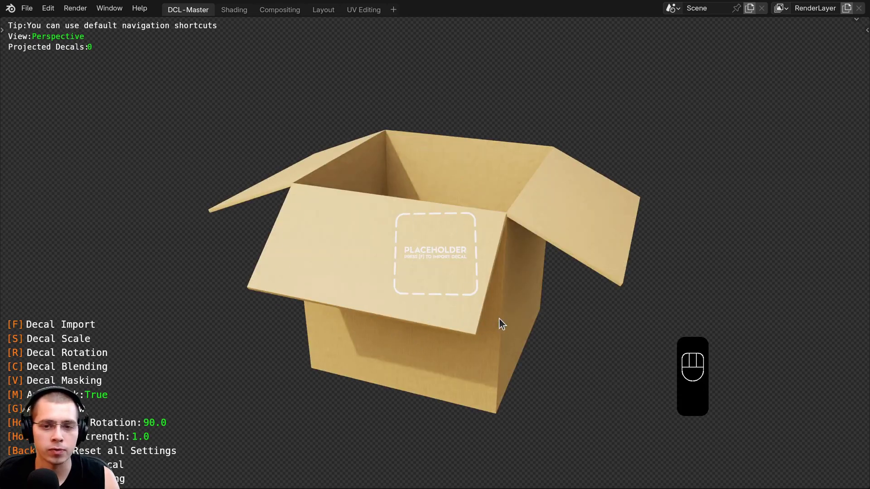
pyautogui.moveTo(570, 216); pyautogui.dragTo(456, 189)
pyautogui.press('KP_5')
pyautogui.press('KP_5')
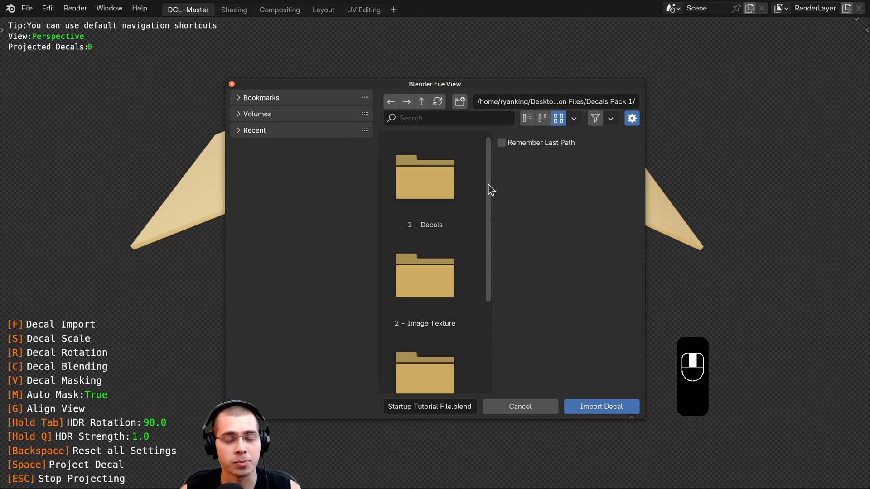
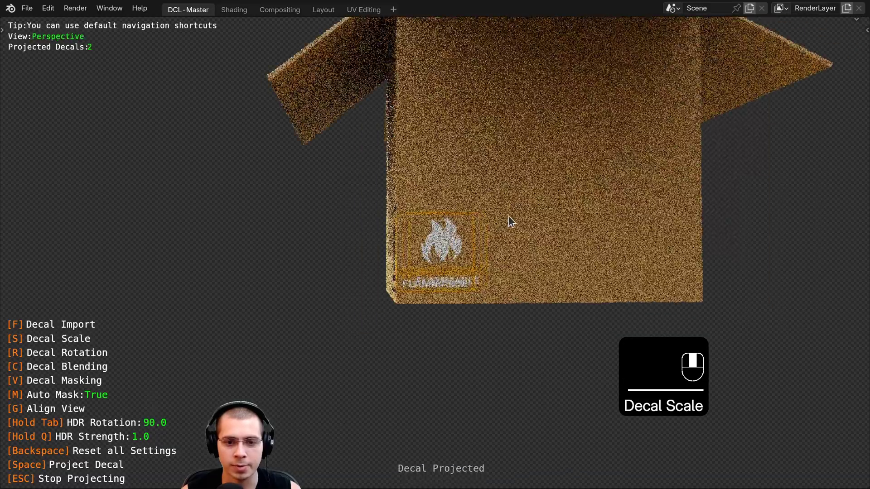
# Place a tape-strip decal across the middle of the box's front face
pyautogui.moveTo(508, 219); pyautogui.dragTo(376, 225)
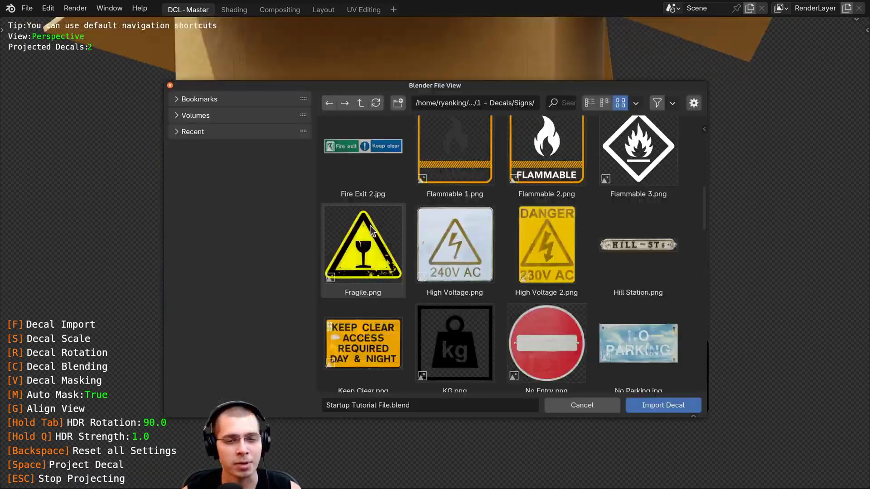
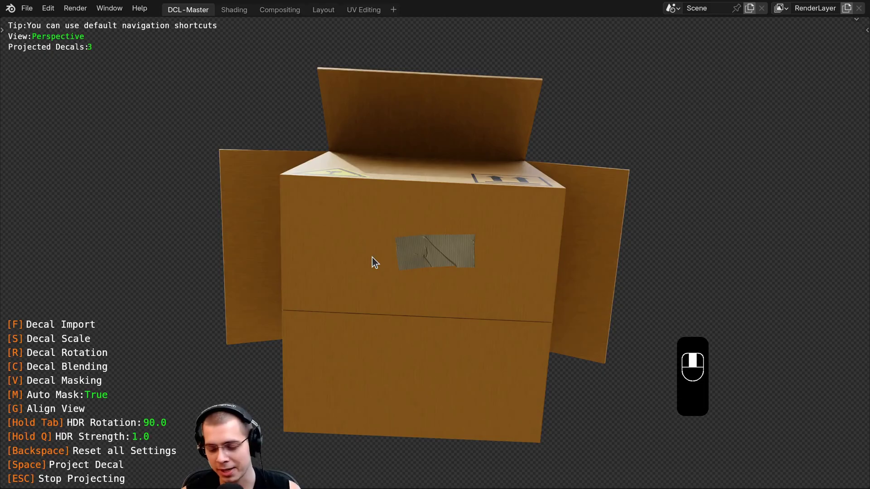
# Project further tape strips onto the box, viewing its front and sides orthographically
pyautogui.press('ctrl+KP_7')
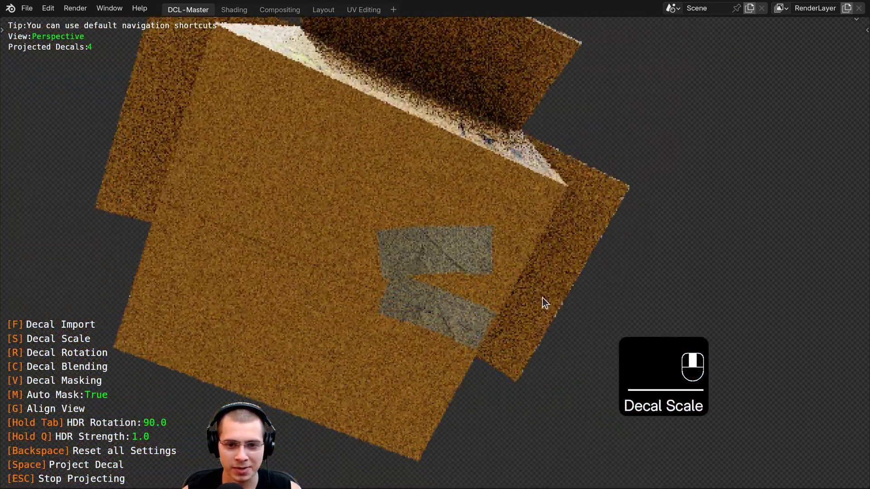
pyautogui.middleClick(456, 158)
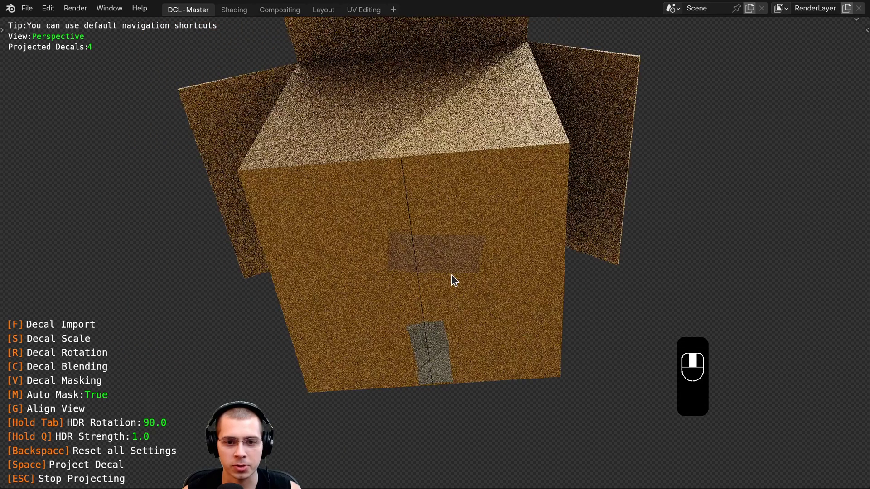
pyautogui.press('KP_7')
pyautogui.press('KP_1')
pyautogui.press('KP_3')
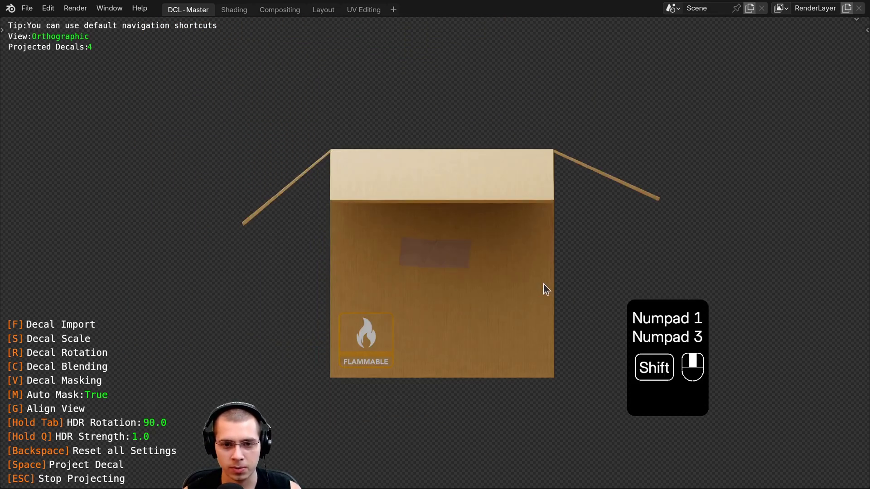
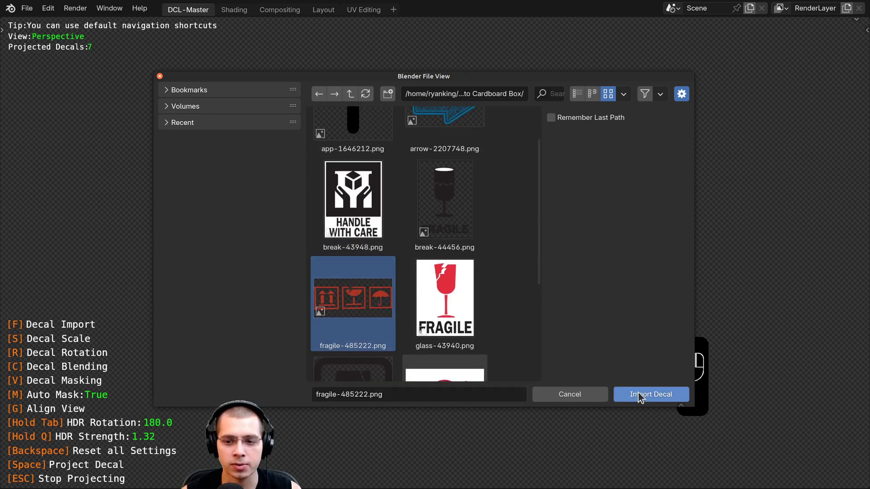
# Load fragile-485222.png, project it onto the box side and stop projecting
pyautogui.moveTo(639, 393); pyautogui.dragTo(482, 144)
pyautogui.press('KP_1')
pyautogui.press('KP_3')
pyautogui.middleClick(369, 248)
pyautogui.click(376, 246)
pyautogui.press('z')
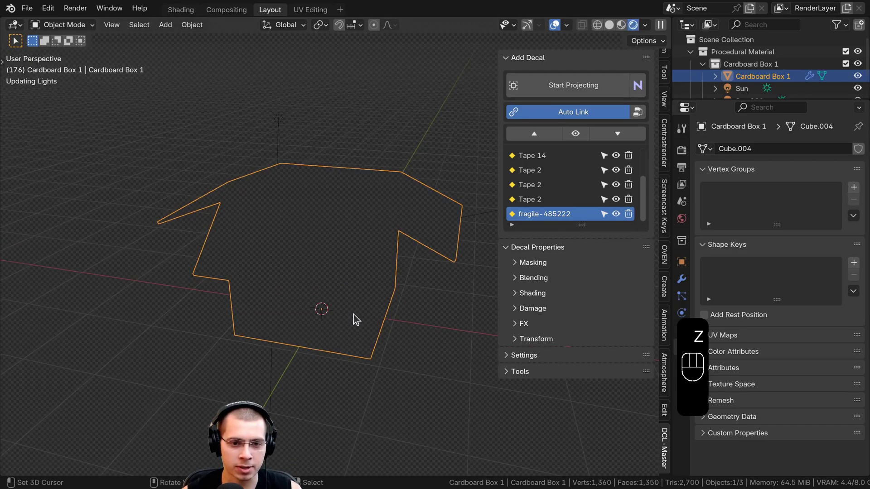
# Switch to rendered shading and look over the box's labelled faces
pyautogui.moveTo(369, 270); pyautogui.dragTo(373, 324)
pyautogui.press('a')
pyautogui.click(407, 310)
pyautogui.moveTo(343, 319); pyautogui.dragTo(332, 316)
pyautogui.click(316, 304)
pyautogui.middleClick(367, 200)
pyautogui.middleClick(317, 317)
pyautogui.middleClick(342, 301)
pyautogui.middleClick(288, 334)
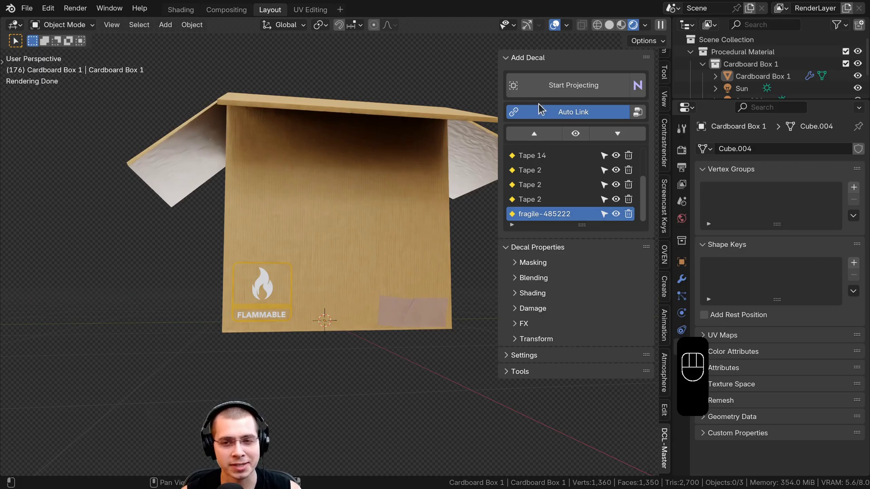
pyautogui.moveTo(314, 243); pyautogui.dragTo(295, 265)
pyautogui.middleClick(392, 261)
pyautogui.middleClick(315, 292)
pyautogui.middleClick(352, 281)
pyautogui.moveTo(647, 188); pyautogui.dragTo(572, 154)
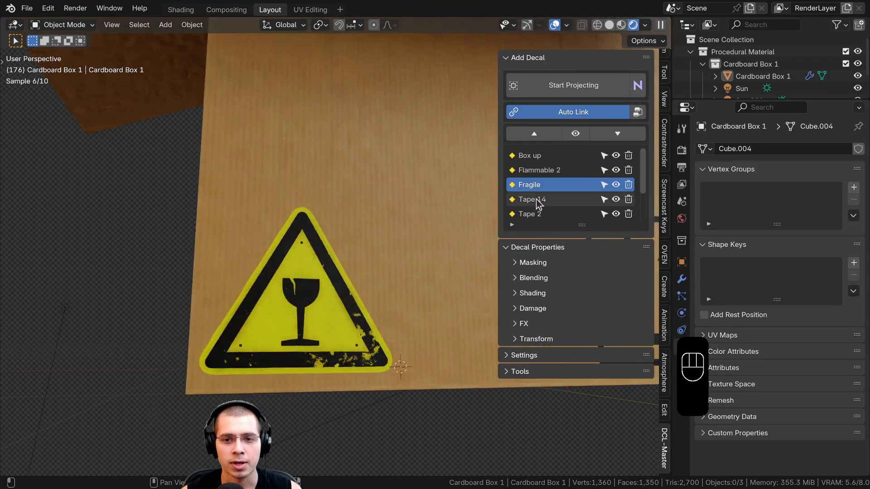
# Select the Fragile, Box up and Tape 2 decals in the list, focusing the view on Fragile
pyautogui.click(539, 203)
pyautogui.click(537, 164)
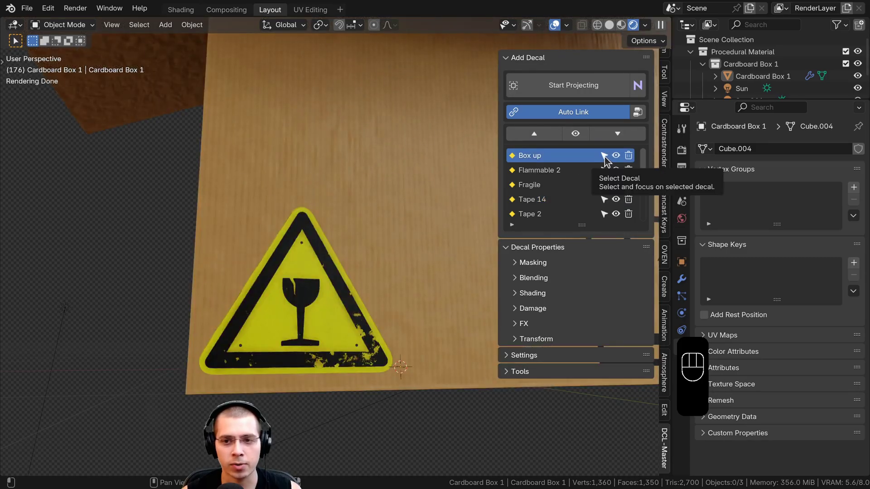
pyautogui.click(607, 161)
pyautogui.click(606, 176)
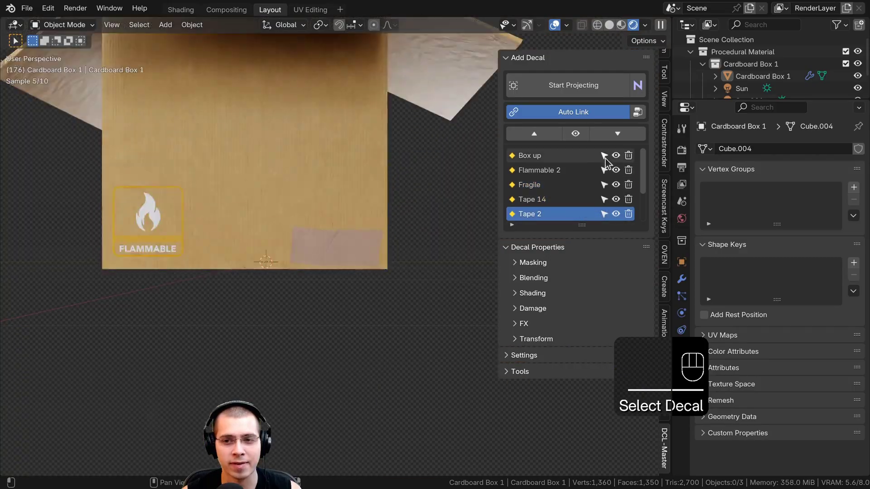
pyautogui.click(608, 163)
# Hide and re-show the Box up decal, delete it, then undo the deletion
pyautogui.click(622, 160)
pyautogui.click(622, 160)
pyautogui.write('hide Selected Decal')
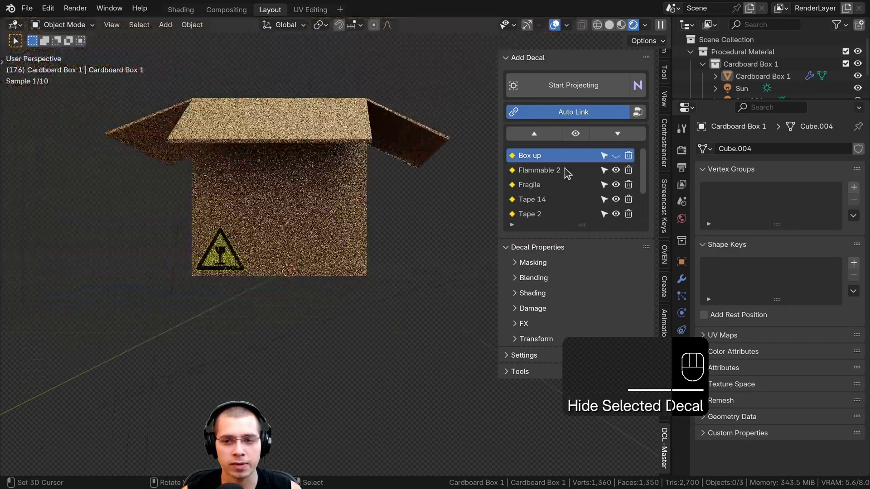
pyautogui.click(620, 160)
pyautogui.middleClick(302, 237)
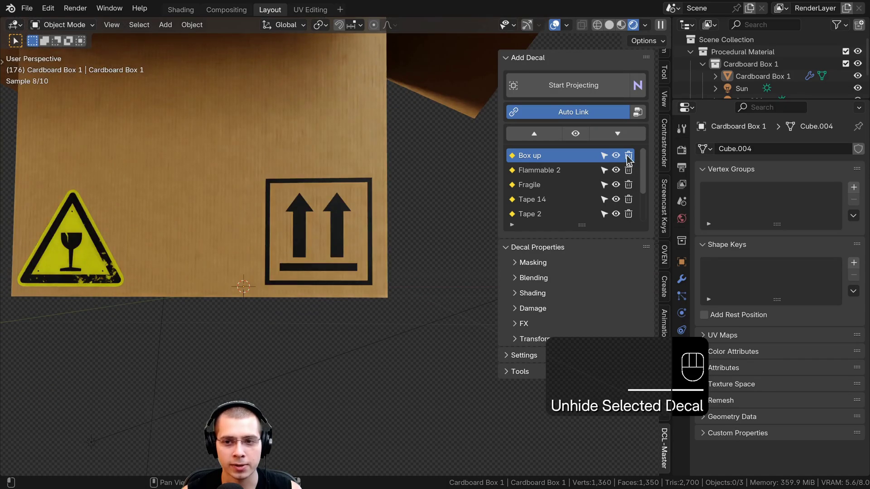
pyautogui.click(633, 159)
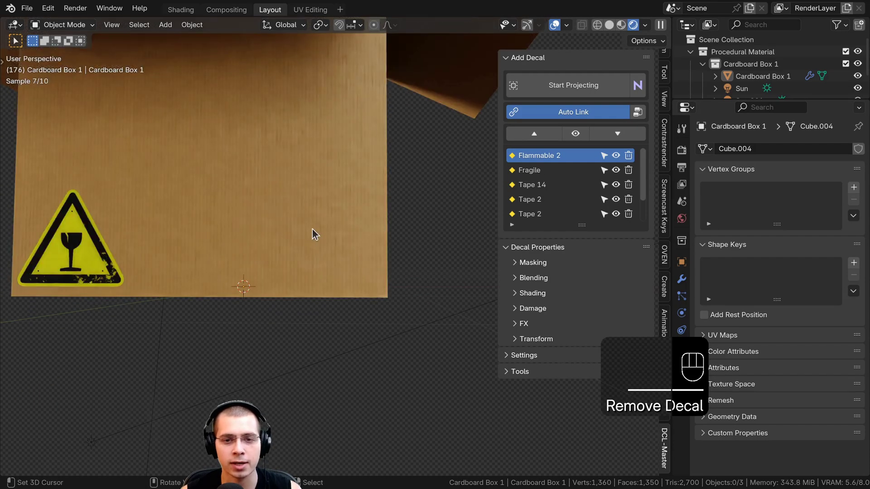
pyautogui.press('ctrl+z')
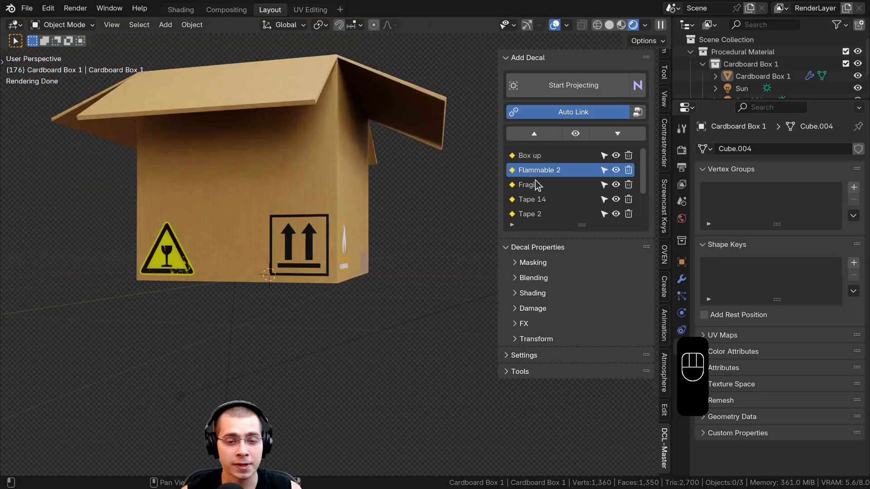
# Move Flammable 2 above Box up in the decal stack and view the box's lower corner
pyautogui.moveTo(312, 217); pyautogui.dragTo(323, 206)
pyautogui.click(308, 202)
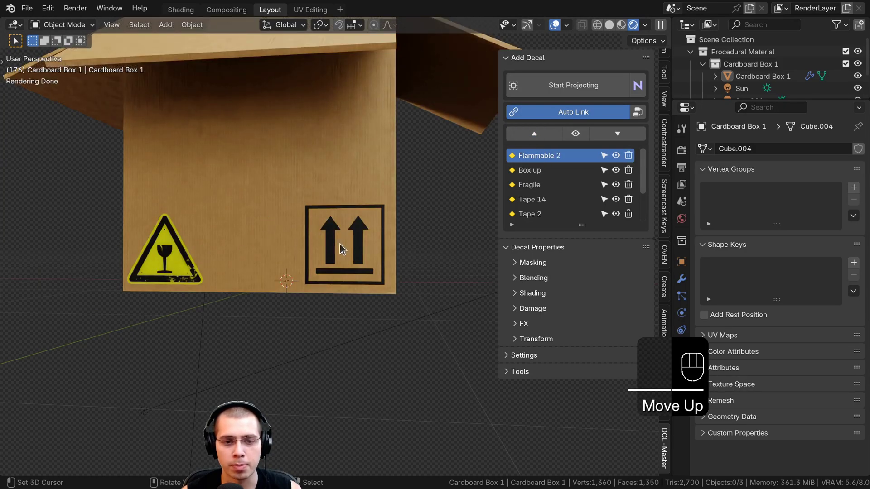
pyautogui.click(344, 245)
pyautogui.moveTo(179, 209); pyautogui.dragTo(228, 221)
pyautogui.moveTo(212, 206); pyautogui.dragTo(214, 164)
pyautogui.middleClick(281, 248)
pyautogui.middleClick(377, 254)
# Move Fragile to the top of the stack and frame the Flammable 2 sign close-up
pyautogui.click(552, 170)
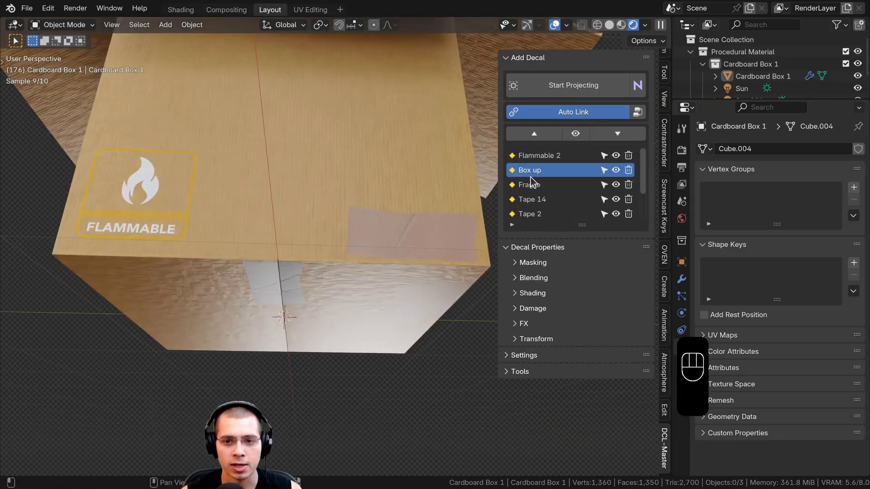
pyautogui.click(535, 184)
pyautogui.click(539, 138)
pyautogui.write('mov')
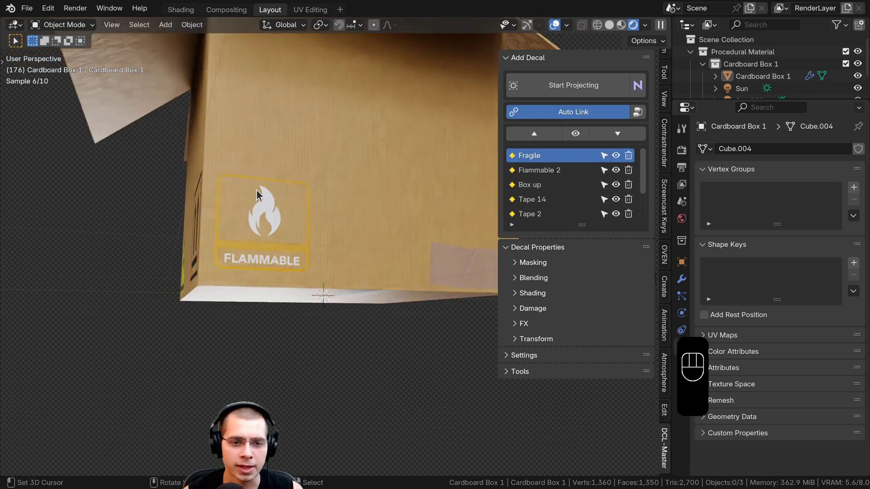
pyautogui.click(280, 213)
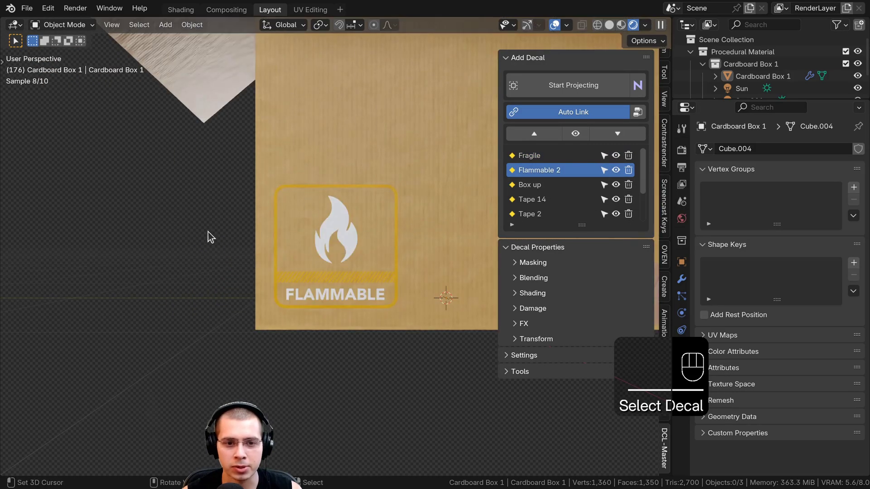
pyautogui.moveTo(393, 200); pyautogui.dragTo(390, 191)
pyautogui.middleClick(390, 230)
# Remove the RGB Curves and HSV adjustments from the decal's shading and expand its Damage panel
pyautogui.click(514, 295)
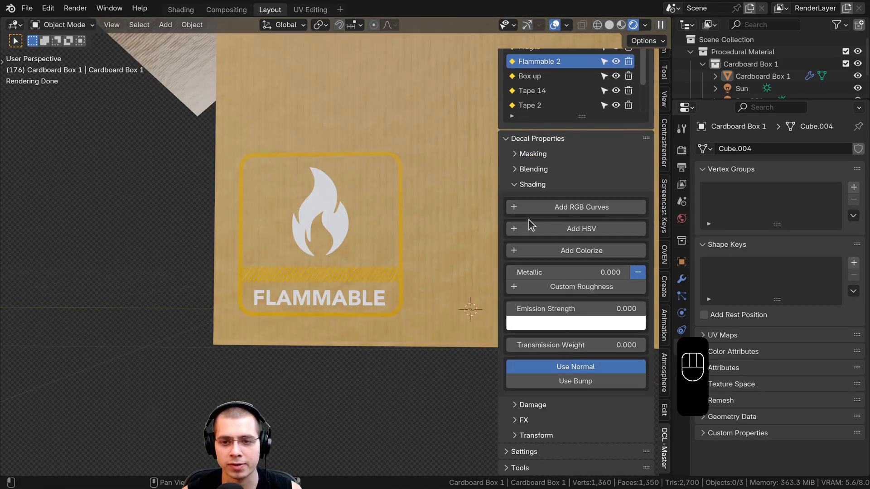
pyautogui.click(570, 215)
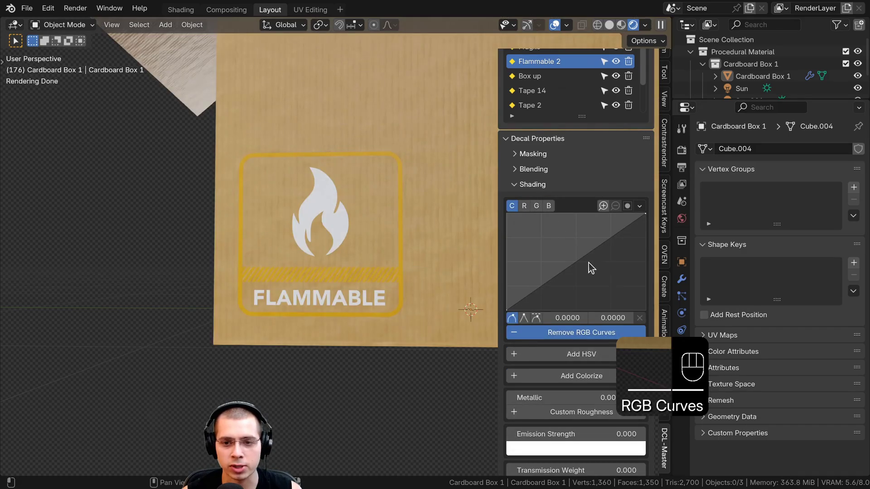
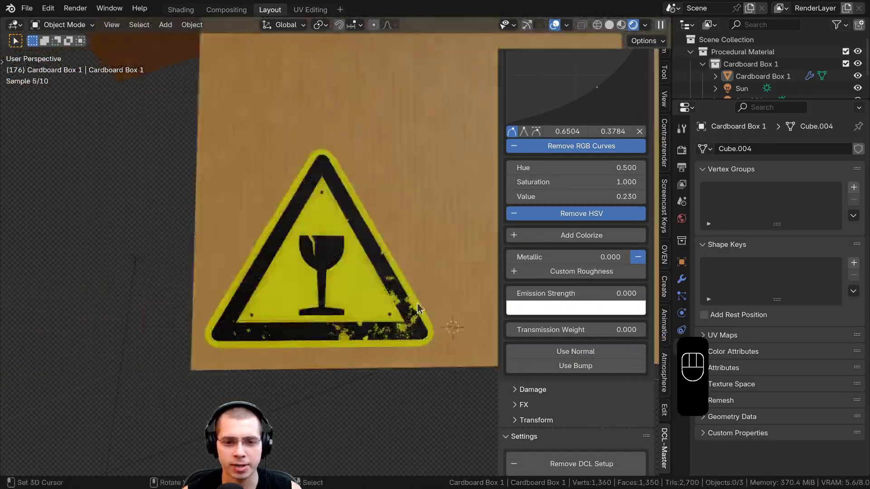
pyautogui.click(387, 325)
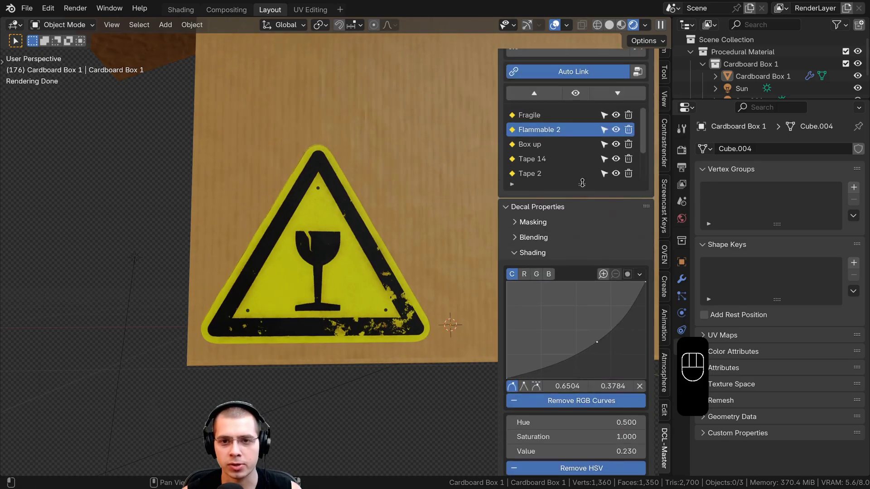
pyautogui.click(606, 120)
pyautogui.click(406, 258)
pyautogui.click(516, 369)
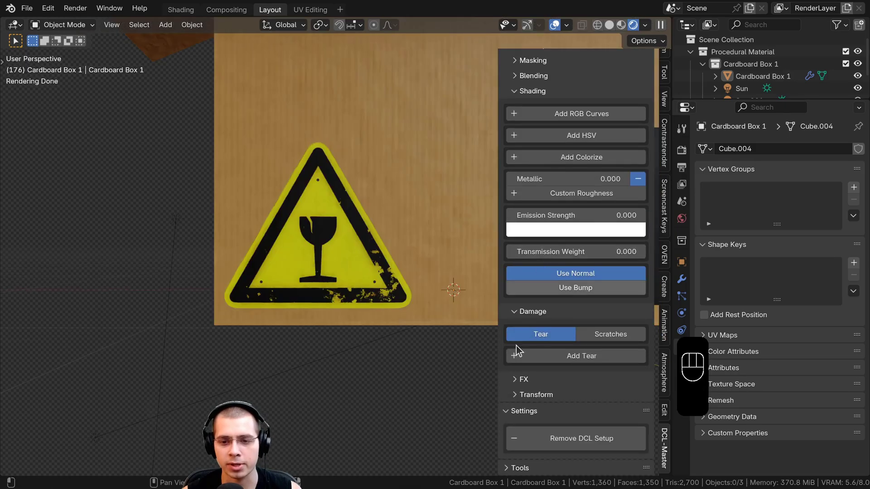
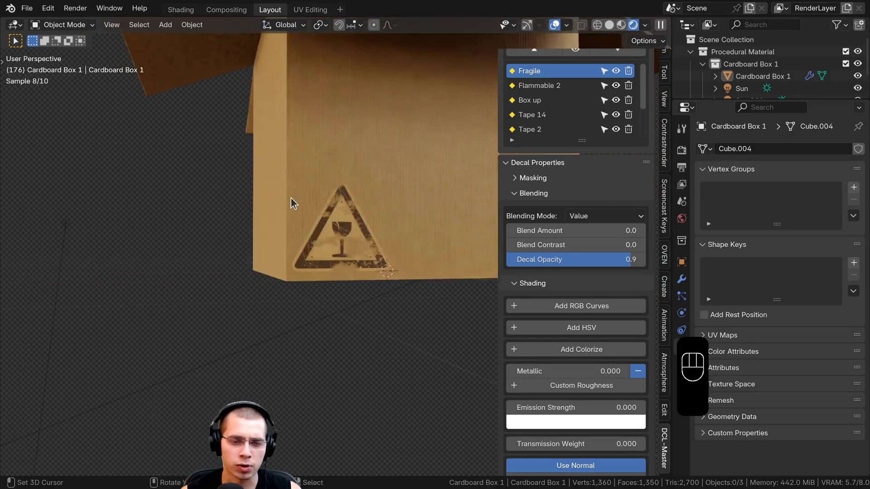
# Give the Box up and Flammable decals FX nodes with 0.13 edge blur and edge noise for a printed look
pyautogui.click(326, 259)
pyautogui.click(388, 211)
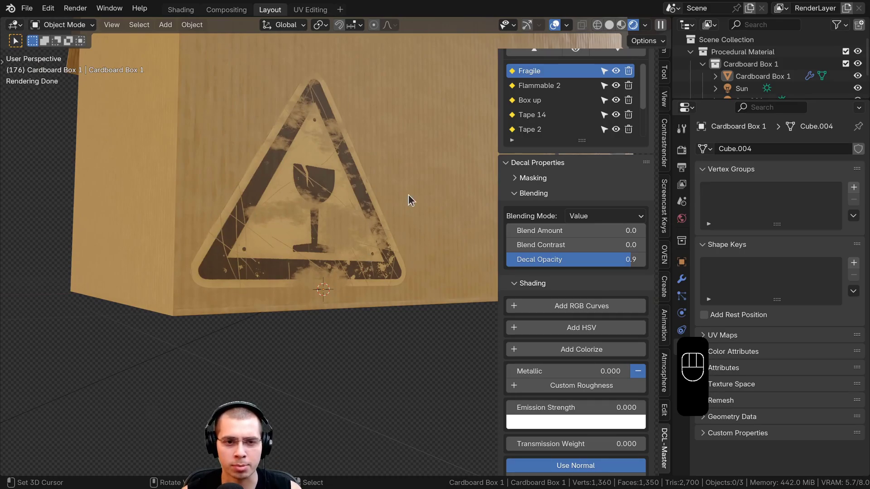
pyautogui.click(322, 270)
pyautogui.click(390, 255)
pyautogui.click(301, 243)
pyautogui.click(281, 239)
pyautogui.click(609, 155)
pyautogui.click(298, 232)
pyautogui.click(274, 226)
pyautogui.click(315, 200)
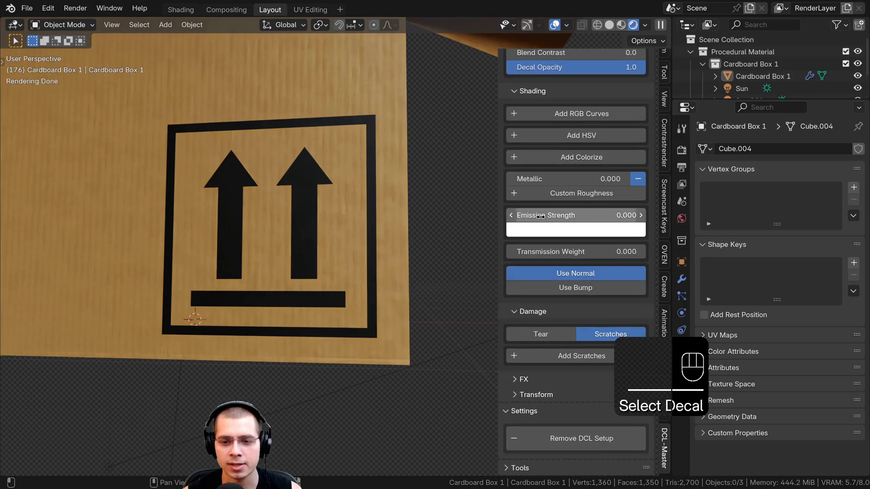
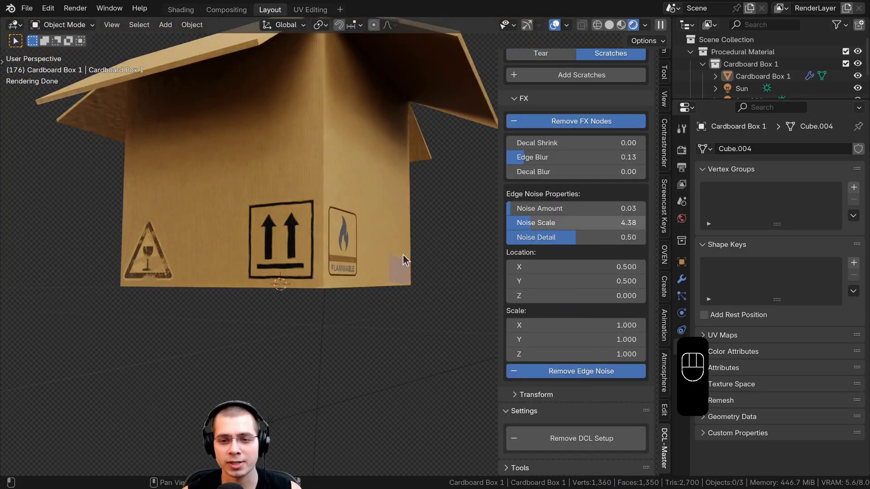
pyautogui.click(352, 276)
pyautogui.moveTo(298, 222); pyautogui.dragTo(300, 201)
pyautogui.click(306, 188)
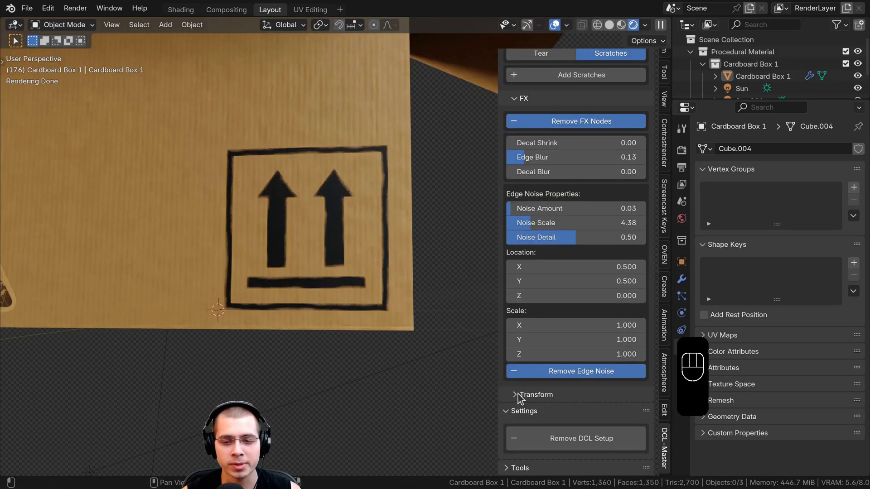
pyautogui.click(363, 183)
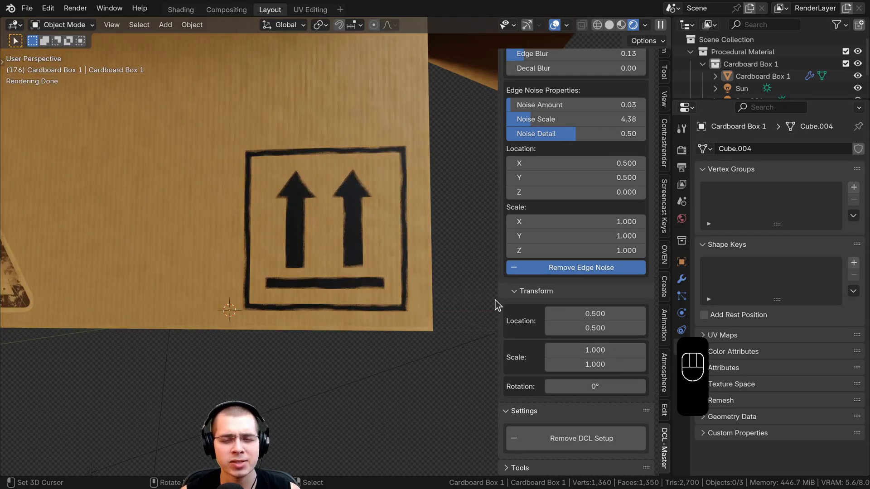
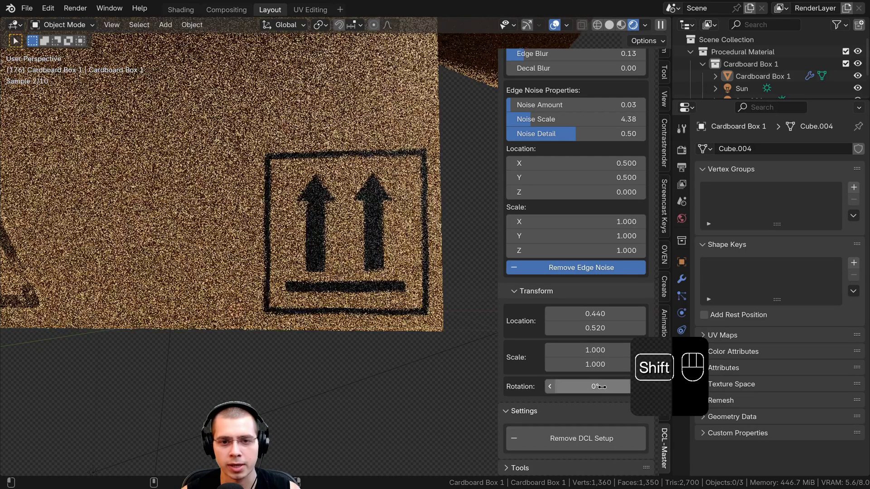
pyautogui.moveTo(364, 266); pyautogui.dragTo(412, 264)
pyautogui.moveTo(427, 269); pyautogui.dragTo(427, 269)
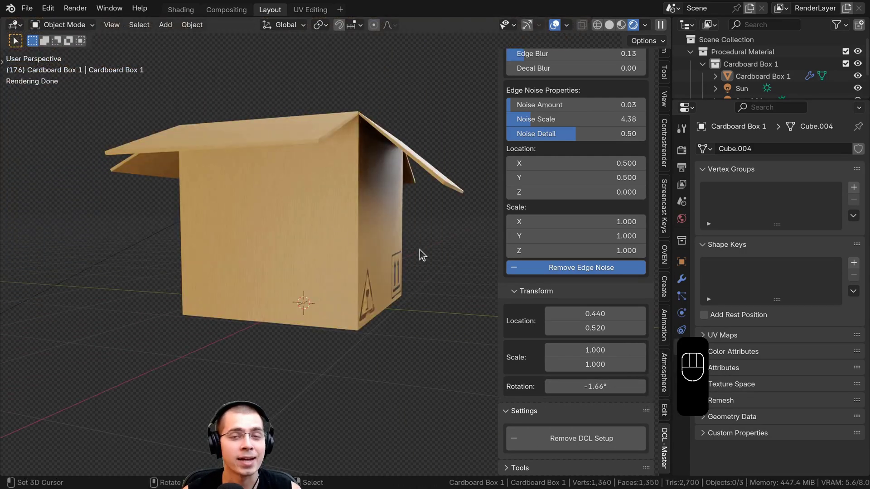
pyautogui.moveTo(338, 265); pyautogui.dragTo(362, 265)
pyautogui.moveTo(367, 261); pyautogui.dragTo(351, 244)
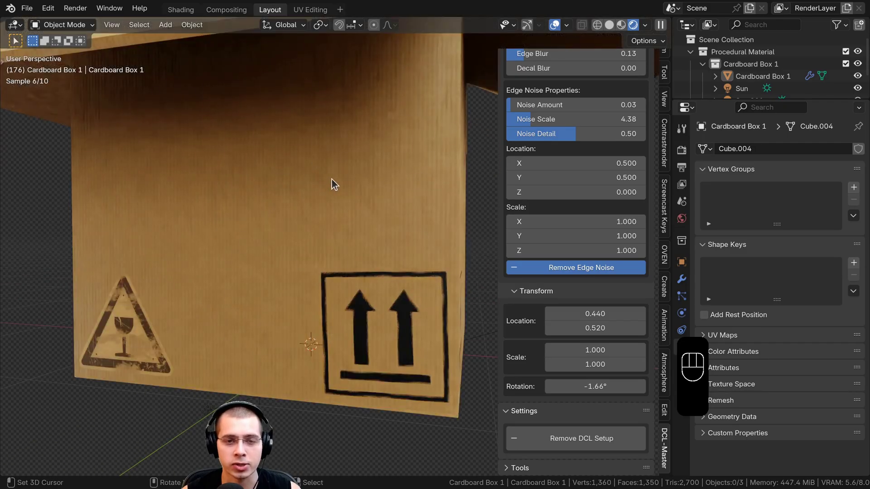
# Face the box front and start projecting decals in normal-map mode with Box up selected
pyautogui.click(279, 192)
pyautogui.click(334, 304)
pyautogui.click(315, 210)
pyautogui.moveTo(296, 210); pyautogui.dragTo(258, 202)
pyautogui.click(385, 183)
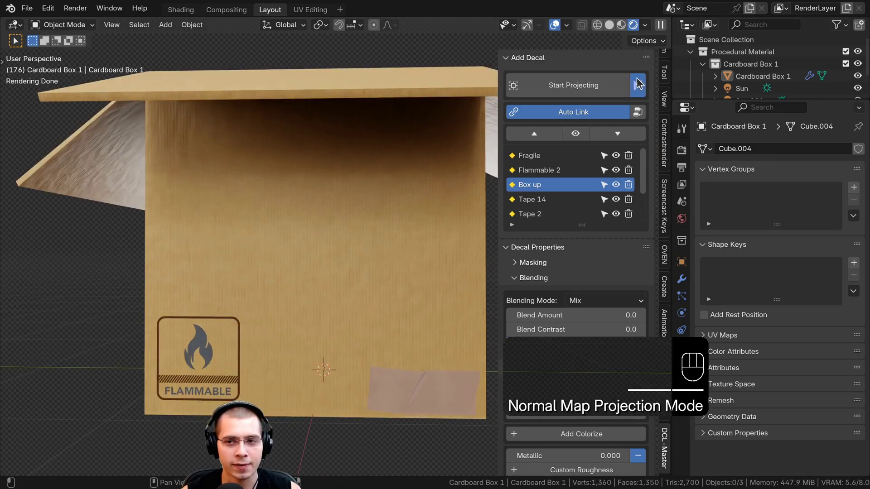
pyautogui.write('ap Projection Mode')
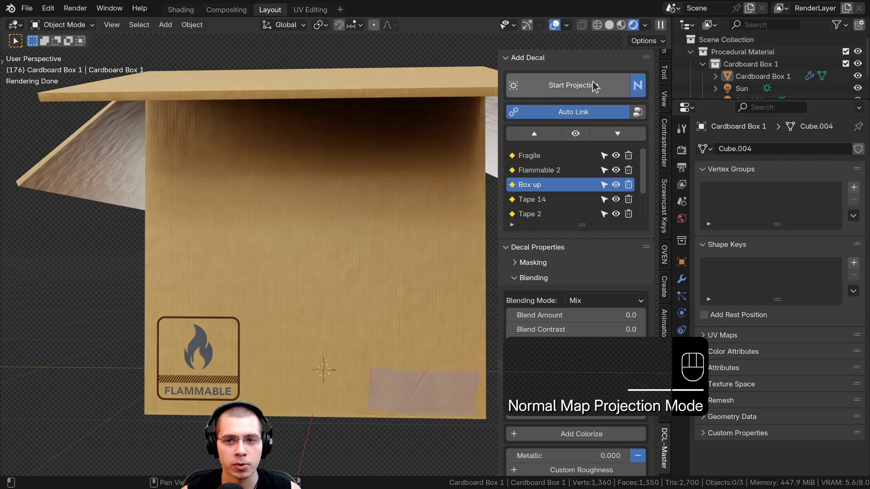
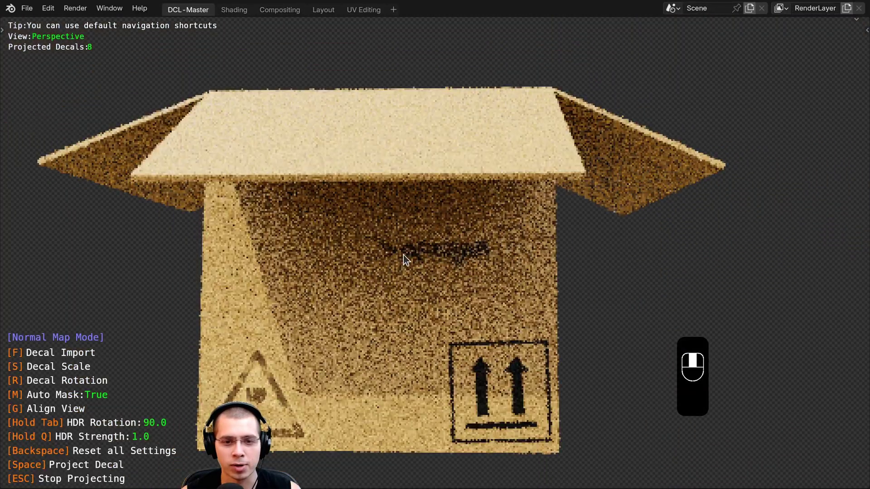
# Project an Asphalt Damage 1 normal decal across the box side between the triangle and arrows
pyautogui.click(544, 200)
pyautogui.moveTo(543, 189); pyautogui.dragTo(461, 241)
pyautogui.click(461, 241)
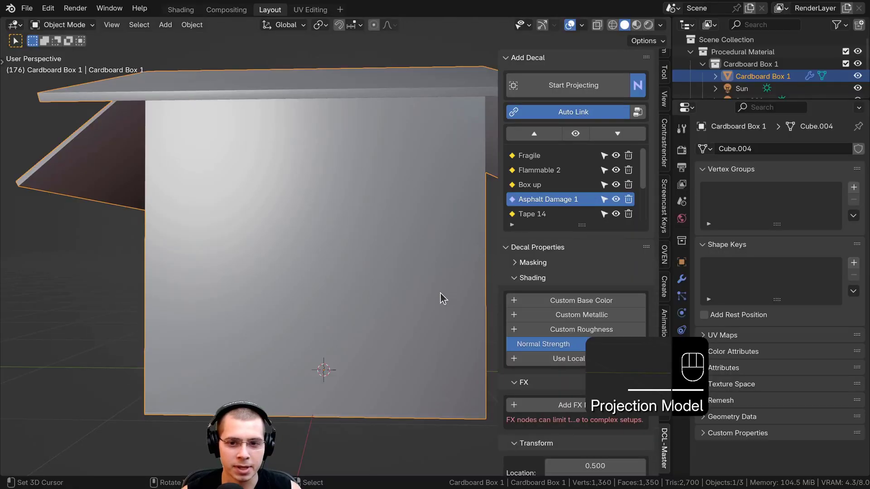
pyautogui.moveTo(418, 306); pyautogui.dragTo(422, 330)
pyautogui.press('z')
pyautogui.moveTo(390, 284); pyautogui.dragTo(391, 310)
pyautogui.press('a')
pyautogui.moveTo(264, 309); pyautogui.dragTo(320, 294)
# Exit projection so Asphalt Damage 1 appears in the decal list, then view the whole box
pyautogui.click(304, 283)
pyautogui.click(278, 268)
pyautogui.click(138, 269)
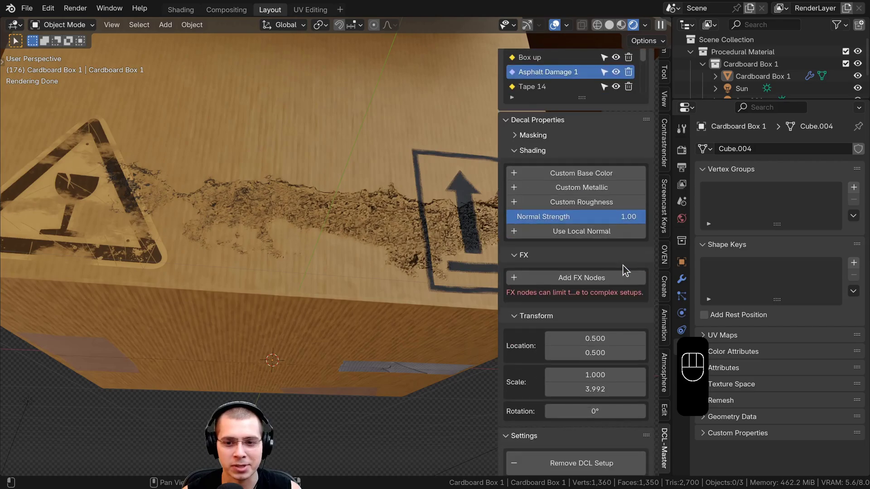
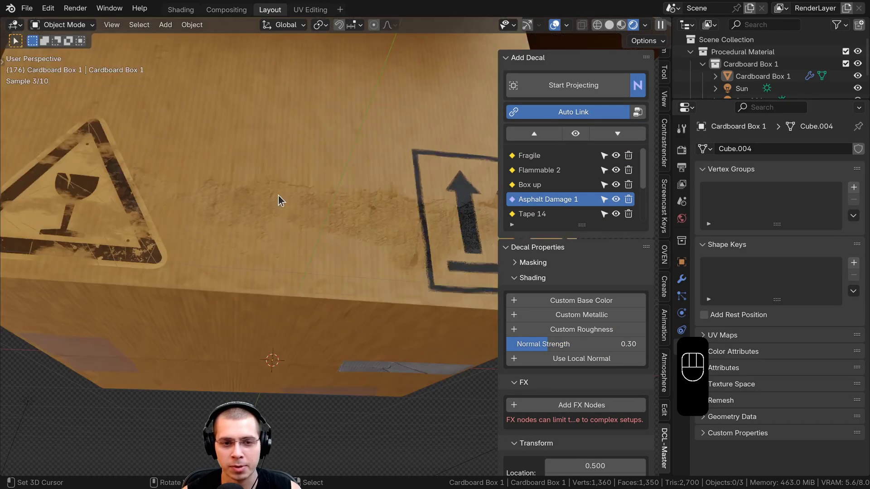
pyautogui.click(359, 231)
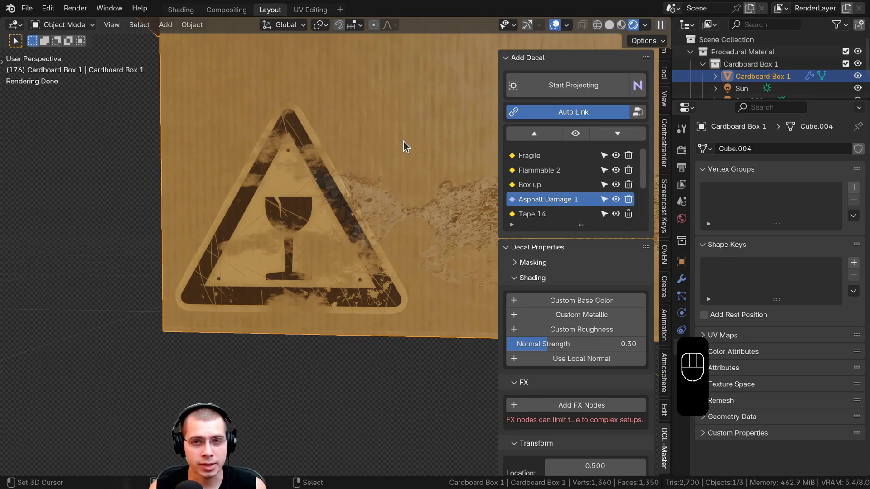
pyautogui.moveTo(313, 200); pyautogui.dragTo(287, 294)
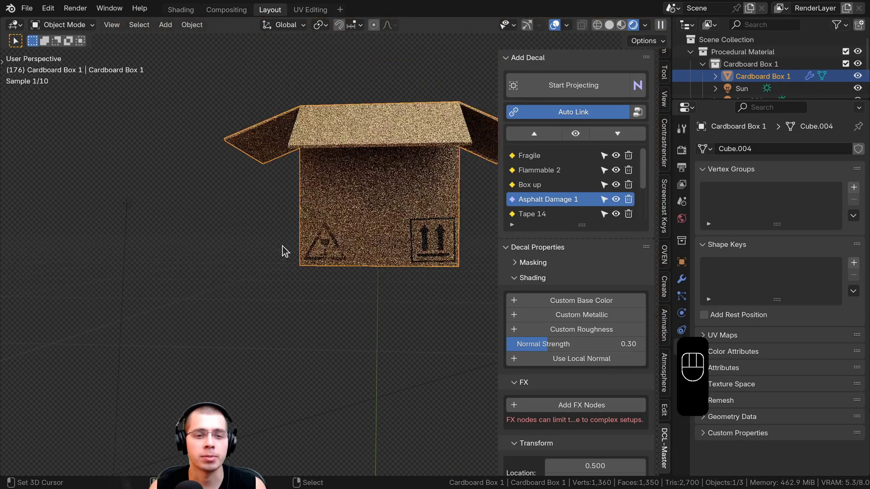
# Hide the cardboard box from the scene
pyautogui.click(286, 253)
pyautogui.press('g')
pyautogui.press('ctrl+z')
pyautogui.click(267, 273)
pyautogui.click(351, 275)
pyautogui.press('a')
pyautogui.click(370, 211)
pyautogui.press('z')
# Add a new Mesh Cube, bevel its edges and shade it smooth
pyautogui.press('shift+a')
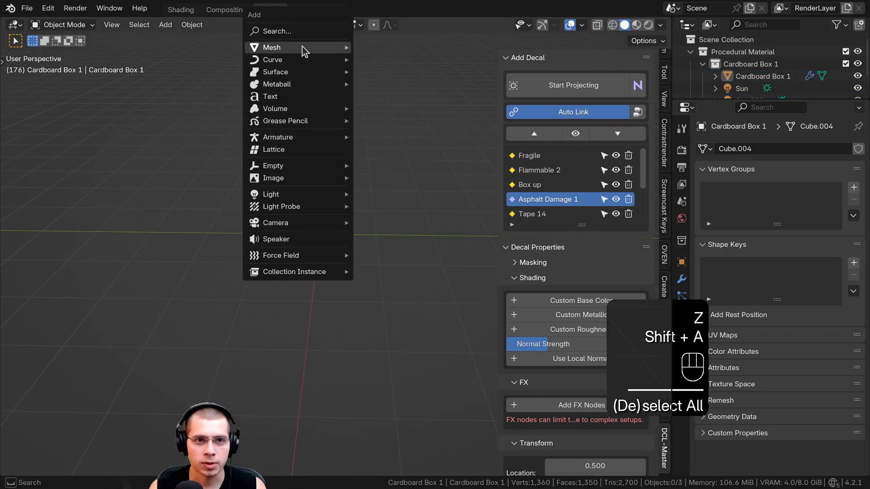
pyautogui.middleClick(372, 203)
pyautogui.press('Tab')
pyautogui.press('ctrl+b')
pyautogui.press('Tab')
pyautogui.press('w')
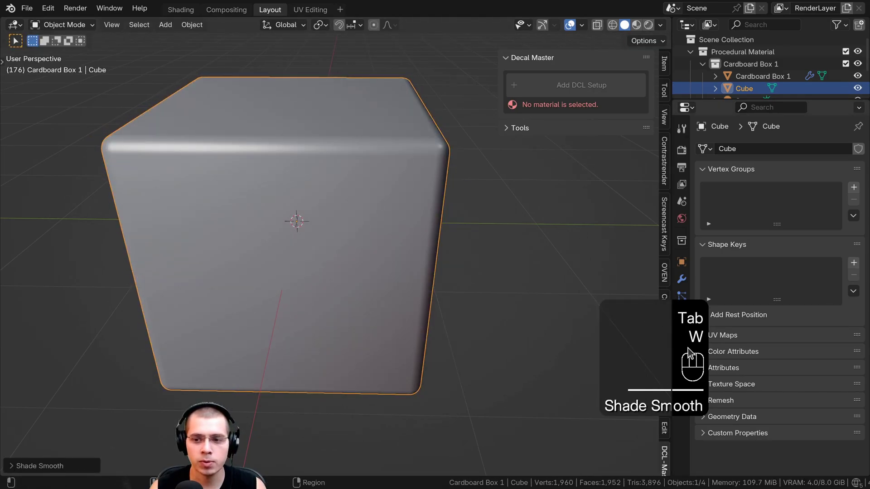
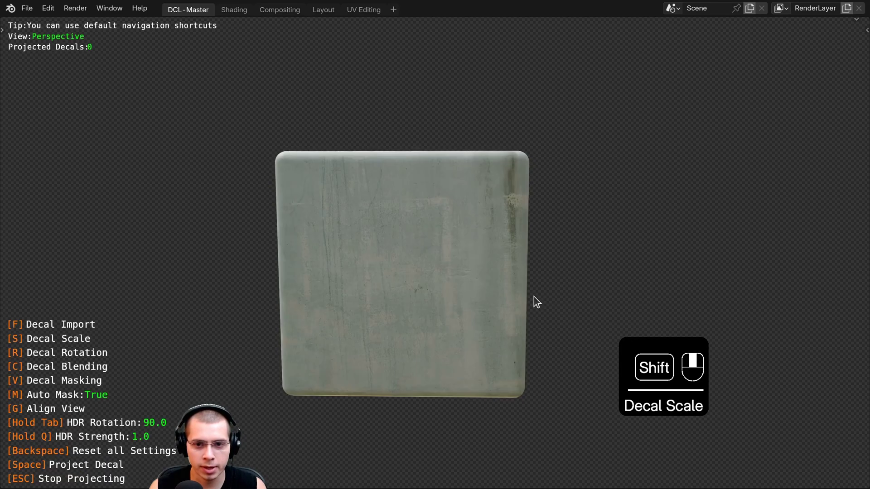
# Import Ball Games Not Permitted.png, project it on the cube's front face and bring up blending
pyautogui.moveTo(559, 265); pyautogui.dragTo(352, 165)
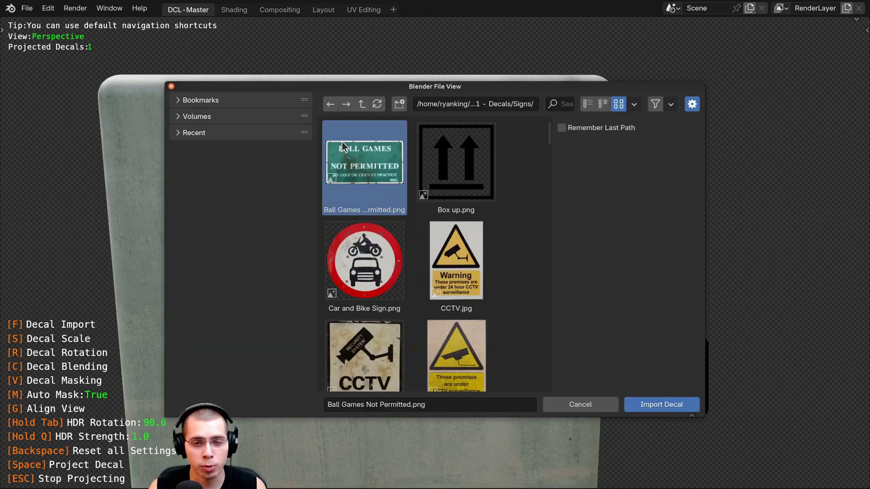
pyautogui.moveTo(651, 396); pyautogui.dragTo(406, 287)
pyautogui.press('KP_1')
pyautogui.press('KP_3')
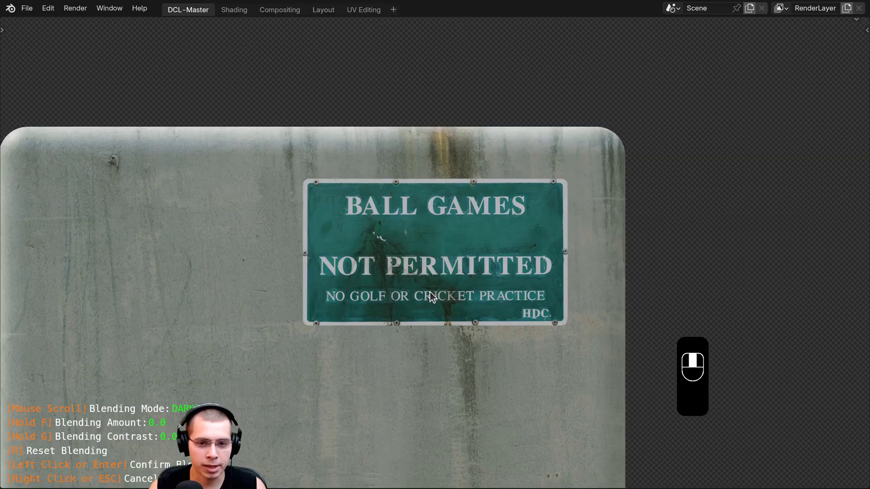
# Blend the sign in Mix mode, tuning amount and contrast so concrete stains show through, then exit
pyautogui.moveTo(433, 296); pyautogui.dragTo(435, 221)
pyautogui.moveTo(435, 222); pyautogui.dragTo(425, 157)
pyautogui.moveTo(426, 157); pyautogui.dragTo(517, 170)
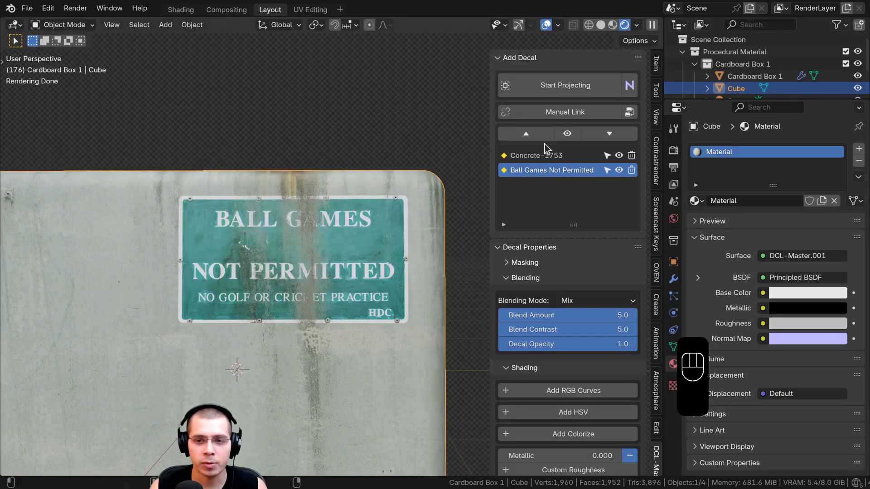
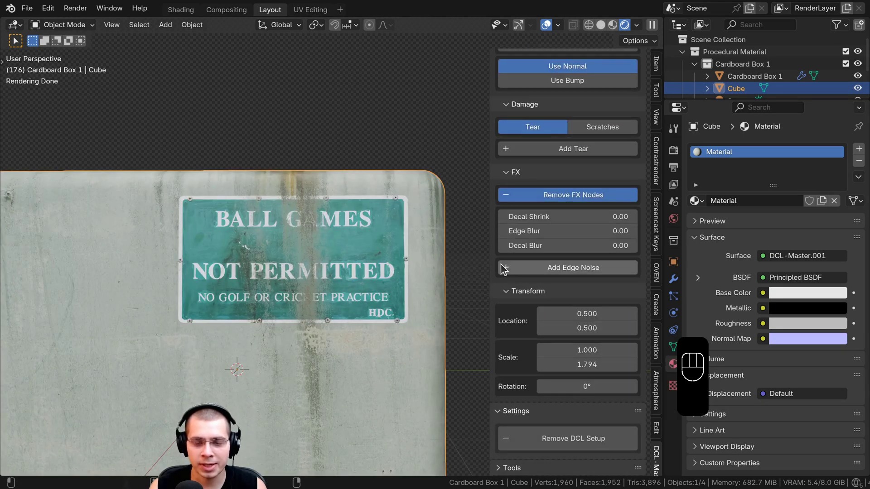
# Give the sign noisy ragged edges, save the file and pan to empty grid with nothing selected
pyautogui.click(543, 273)
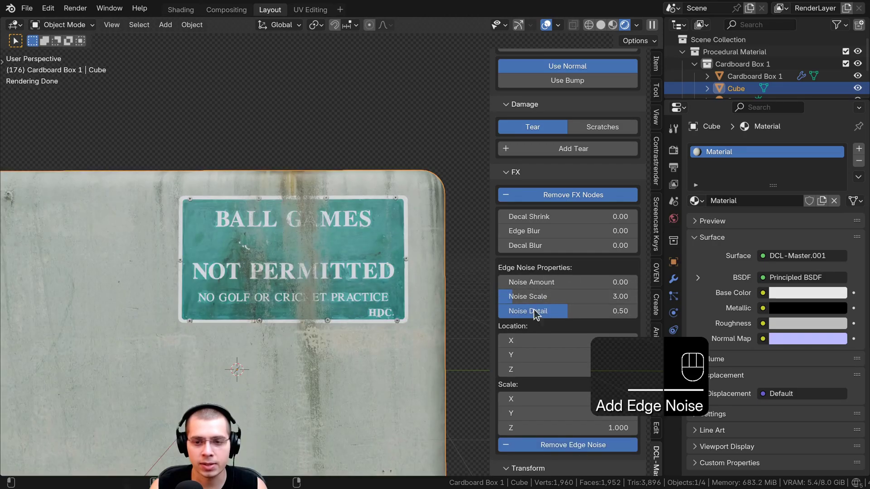
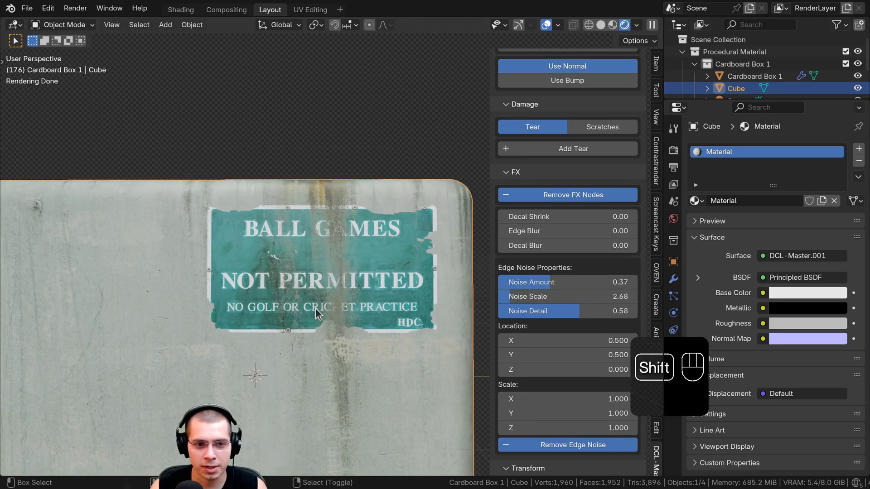
pyautogui.moveTo(314, 312); pyautogui.dragTo(358, 301)
pyautogui.press('ctrl+s')
pyautogui.middleClick(328, 224)
pyautogui.middleClick(339, 225)
pyautogui.moveTo(371, 243); pyautogui.dragTo(320, 194)
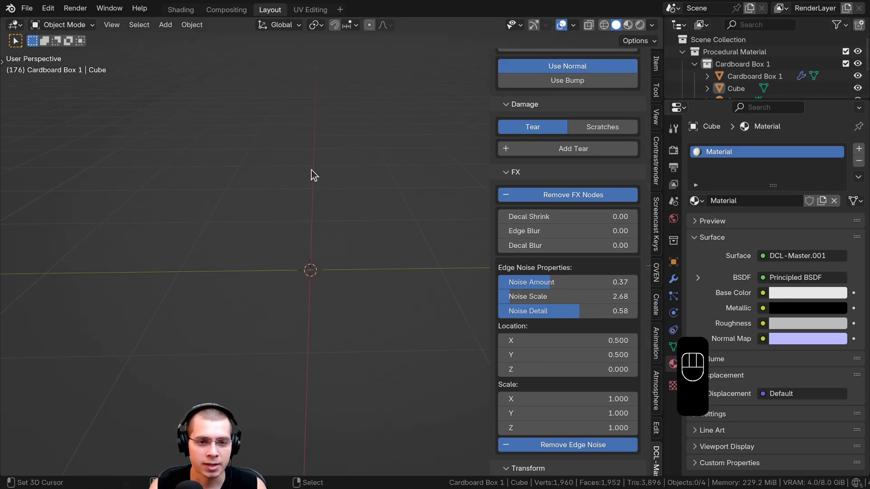
# Add a plane with a new material and a Decal Master setup, ready to browse the Signs decals
pyautogui.press('shift+a')
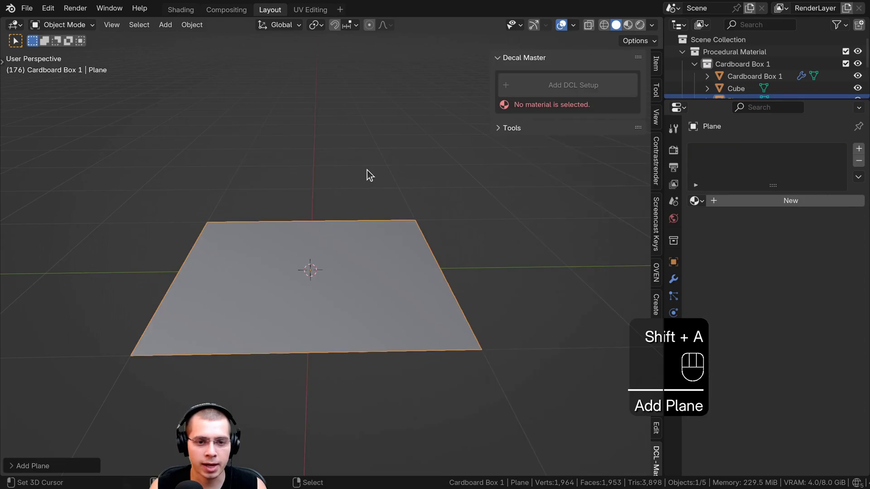
pyautogui.middleClick(367, 224)
pyautogui.middleClick(420, 173)
pyautogui.moveTo(735, 204); pyautogui.dragTo(701, 195)
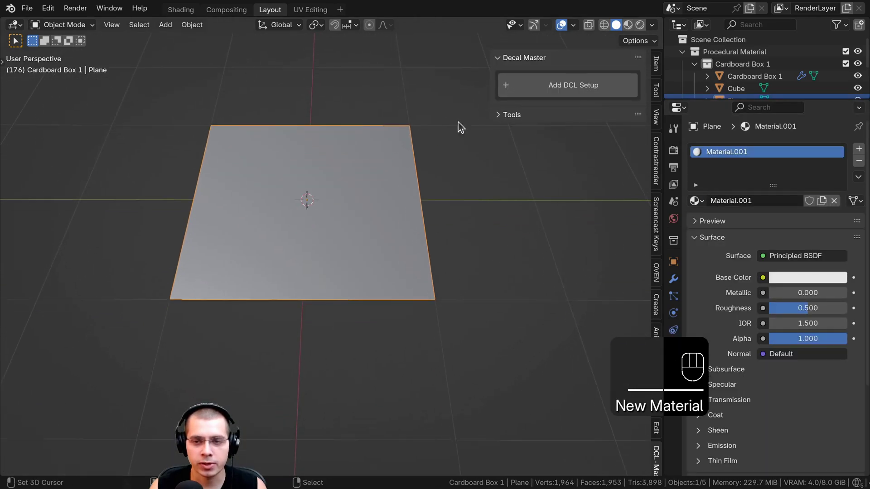
pyautogui.click(545, 91)
pyautogui.middleClick(309, 243)
pyautogui.middleClick(307, 242)
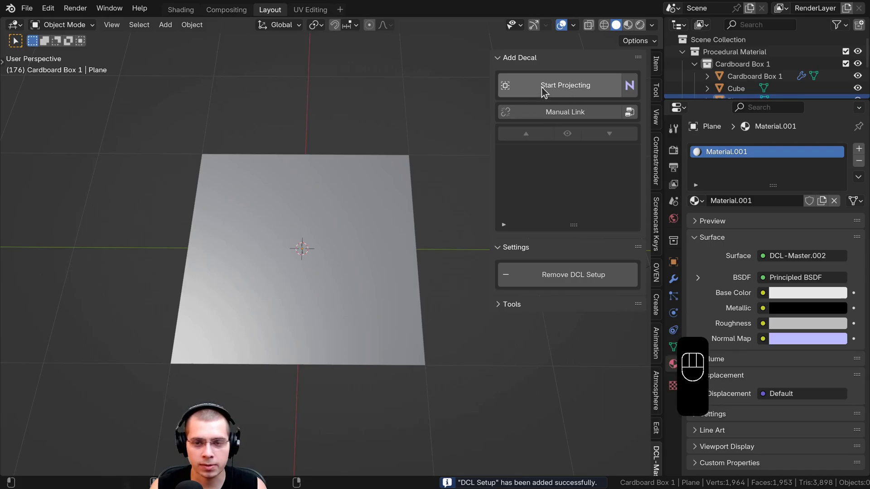
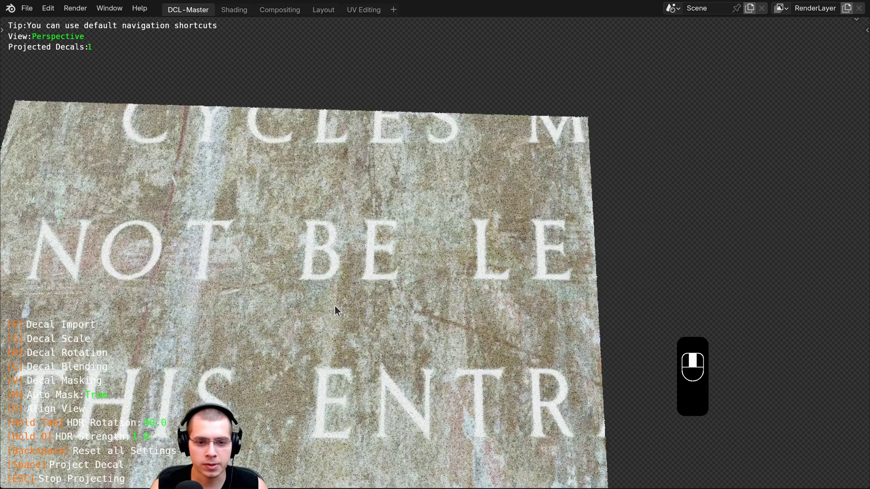
# Project two Cycles Must Not Be Left plaques side by side onto the plane from the top view
pyautogui.press('KP_7')
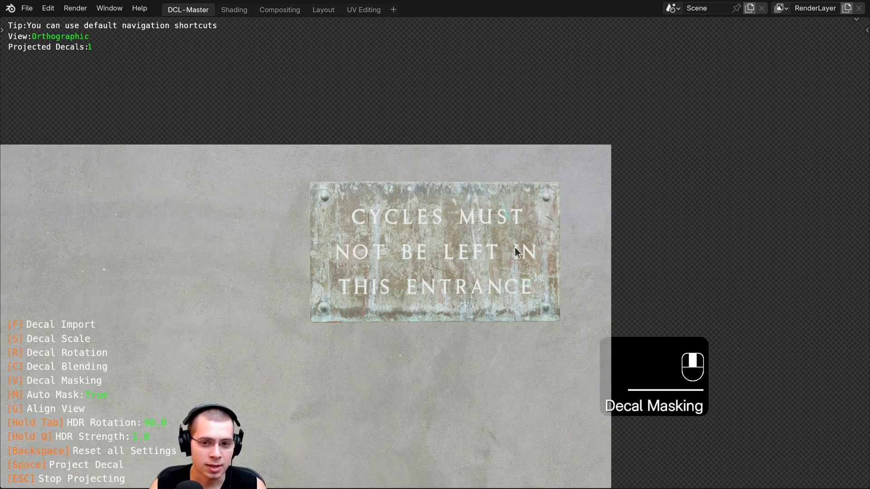
pyautogui.moveTo(425, 179); pyautogui.dragTo(382, 230)
pyautogui.press('KP_7')
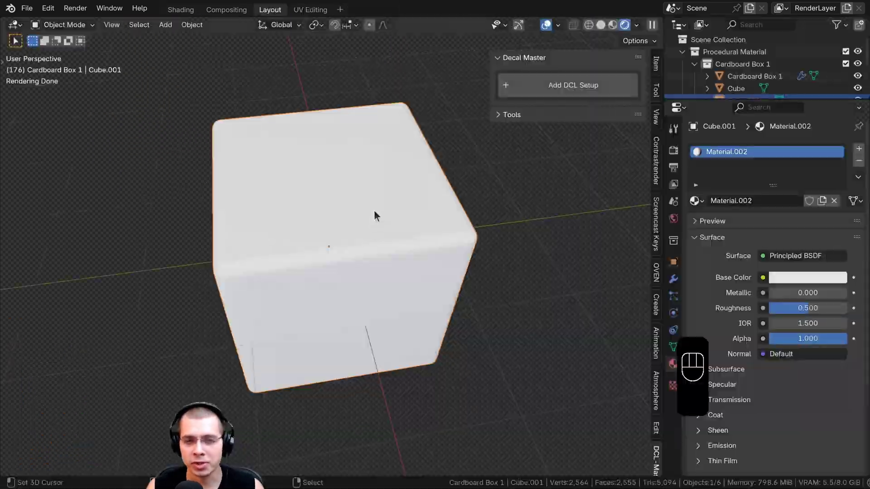
# Make the new cube's material fully metallic with lower roughness and add the decal setup
pyautogui.middleClick(382, 223)
pyautogui.middleClick(375, 236)
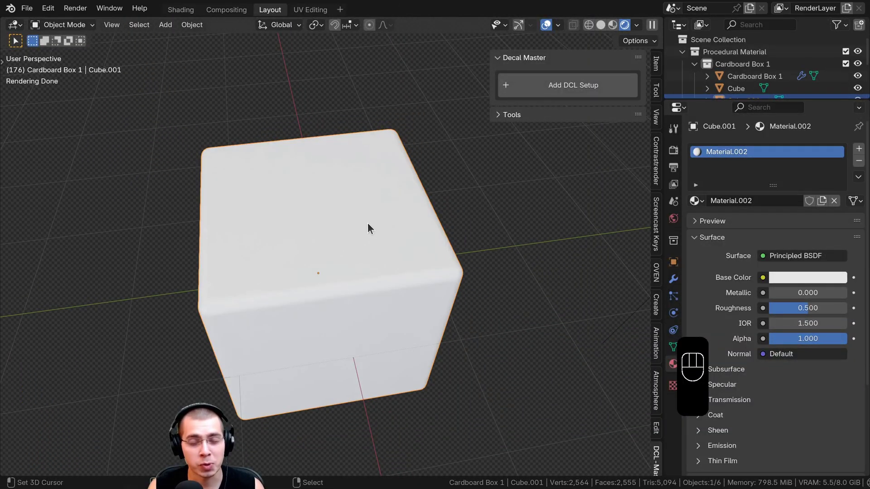
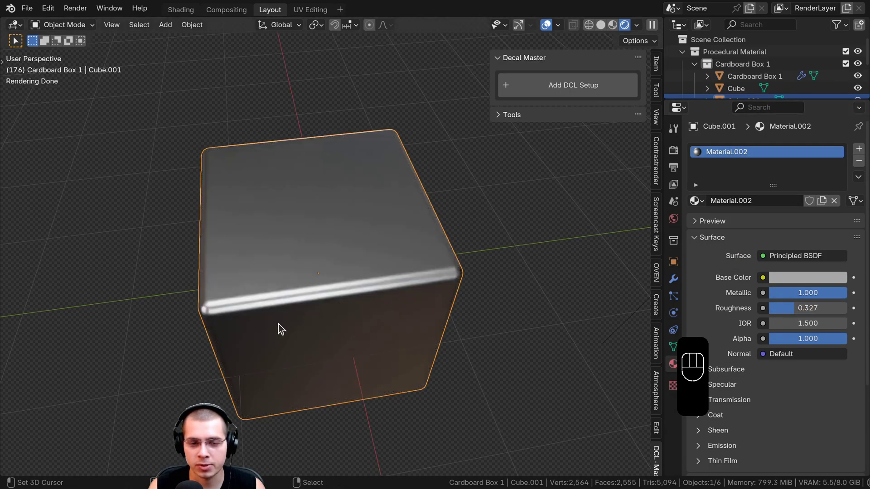
pyautogui.middleClick(271, 240)
pyautogui.middleClick(278, 271)
pyautogui.press('KP_Decimal')
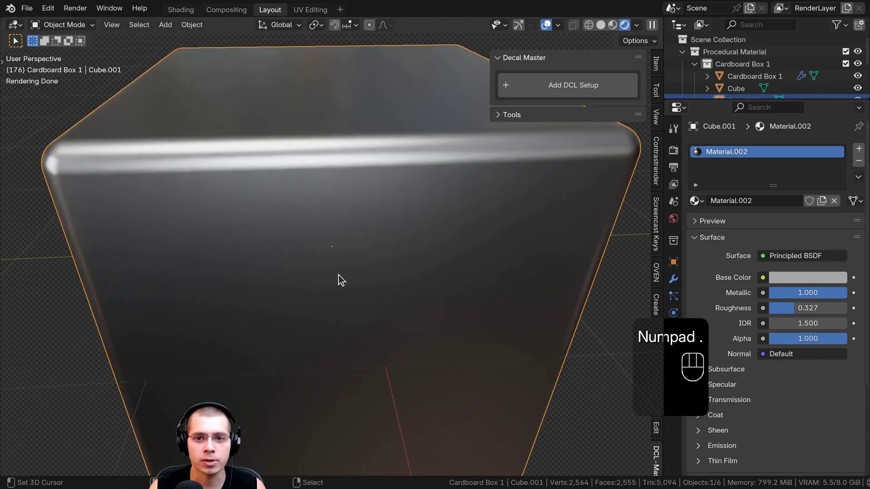
pyautogui.click(537, 90)
# Start projecting on the metal cube in normal-map mode, previewing a plus-shaped stamp
pyautogui.moveTo(316, 242); pyautogui.dragTo(325, 221)
pyautogui.middleClick(323, 228)
pyautogui.click(330, 204)
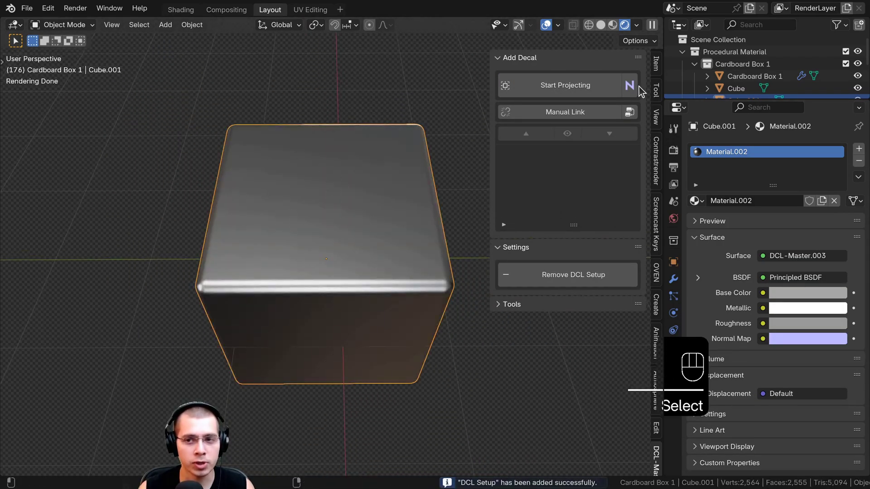
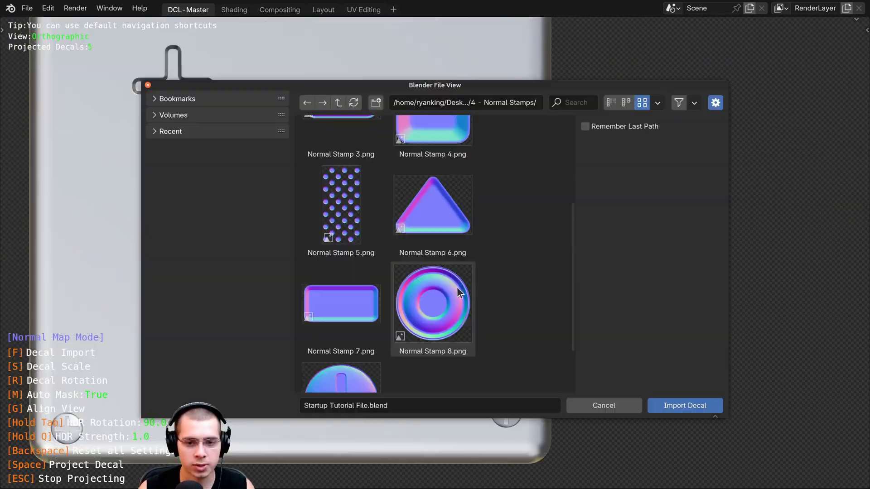
# Emboss several normal stamps including Normal Stamps 4, 8 and 9 on the metal cube, then end projection
pyautogui.moveTo(436, 218); pyautogui.dragTo(466, 224)
pyautogui.moveTo(433, 252); pyautogui.dragTo(357, 371)
pyautogui.click(386, 228)
pyautogui.click(408, 184)
pyautogui.click(355, 219)
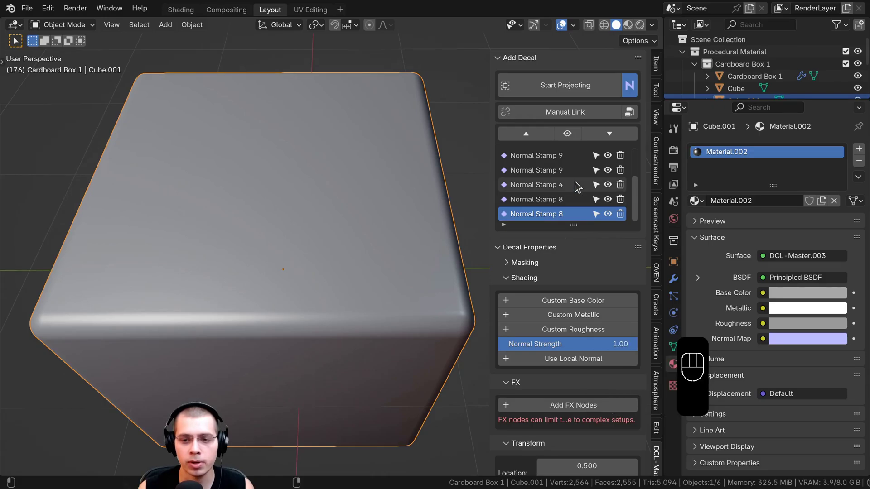
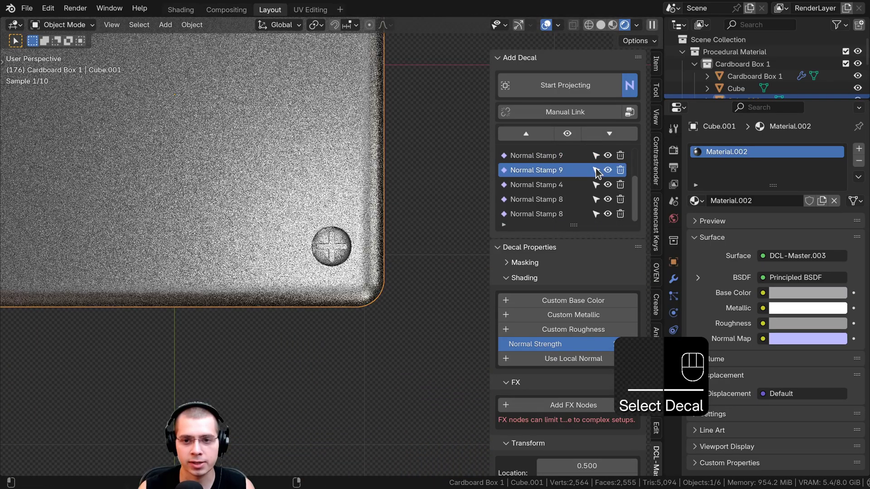
# Select Normal Stamp 4 and give it a custom dark blue base colour with roughness 0.418
pyautogui.click(596, 189)
pyautogui.click(342, 237)
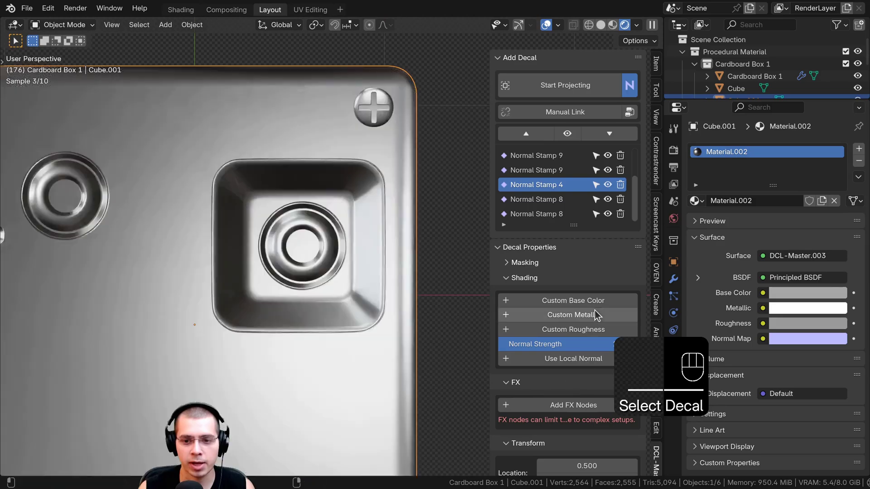
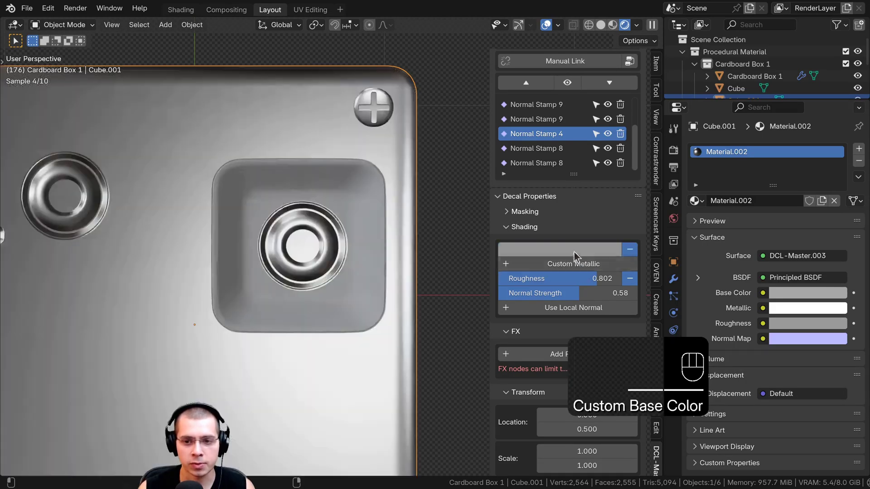
pyautogui.click(574, 253)
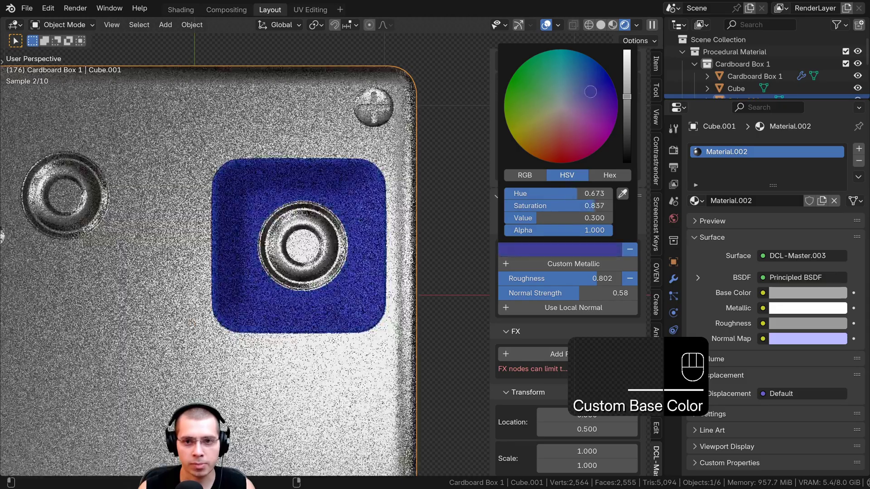
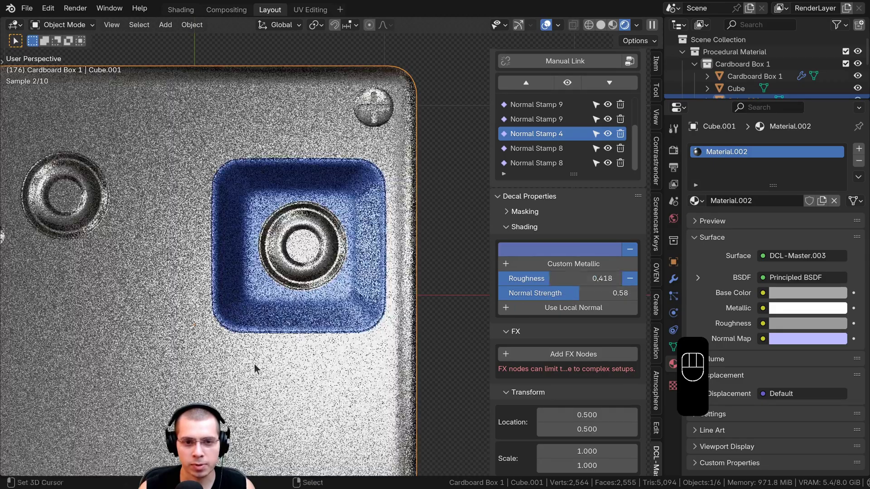
# Orbit the view to inspect the blue recessed panel at an angle
pyautogui.moveTo(272, 229); pyautogui.dragTo(261, 220)
pyautogui.middleClick(259, 259)
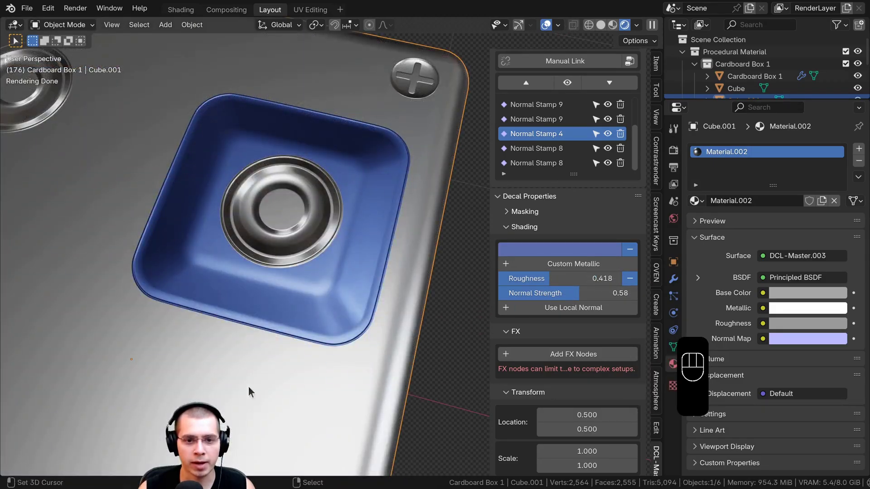
pyautogui.click(214, 198)
pyautogui.middleClick(214, 198)
pyautogui.moveTo(285, 261); pyautogui.dragTo(289, 265)
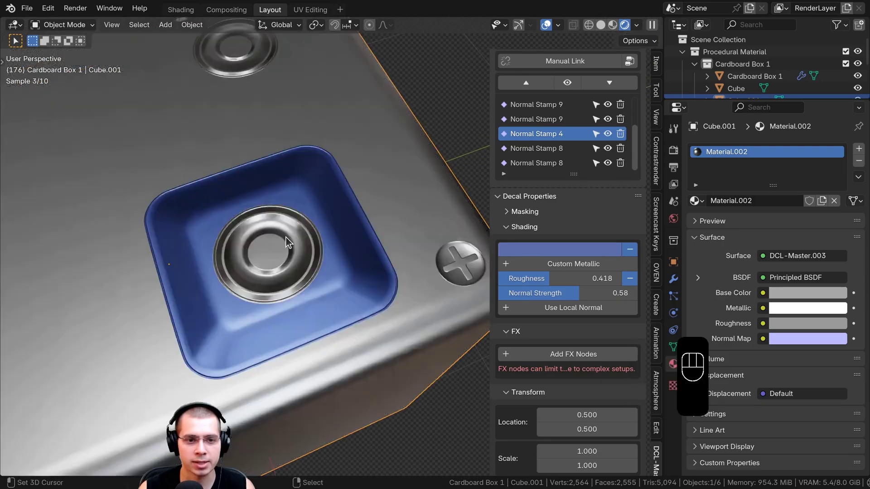
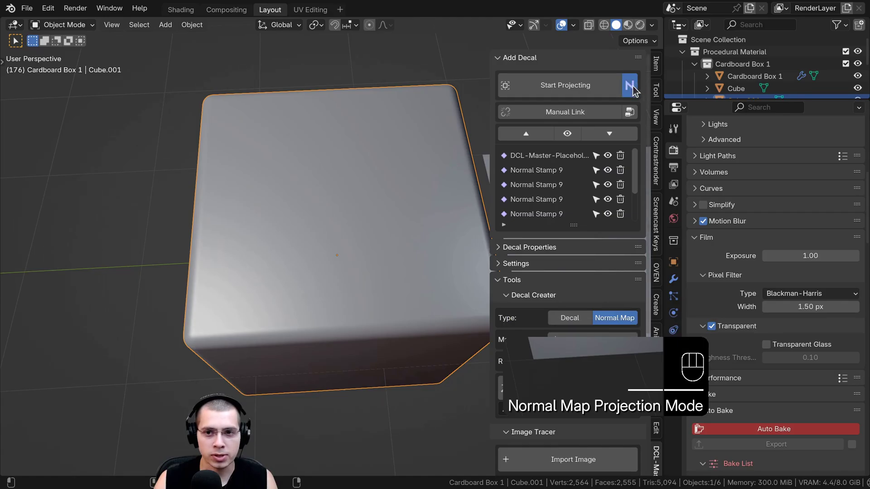
# Start projecting and place two Plane Normal Map stripe decals on the metal cube
pyautogui.click(567, 89)
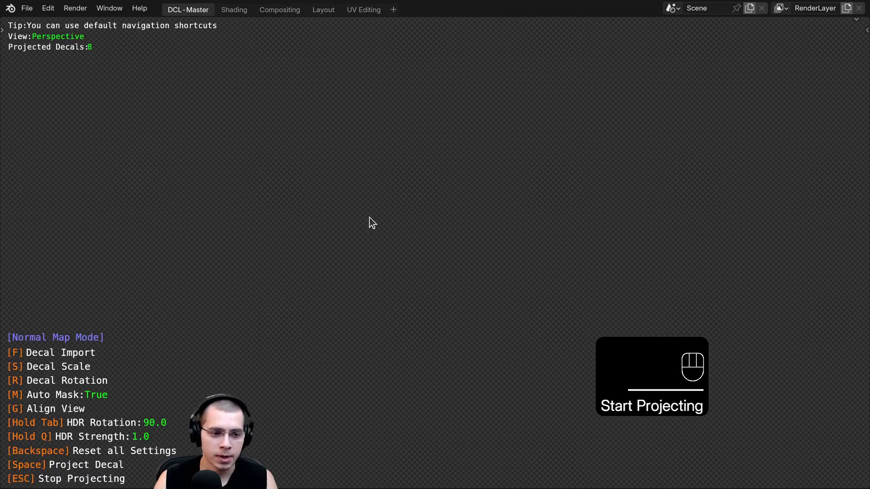
pyautogui.moveTo(372, 225); pyautogui.dragTo(345, 158)
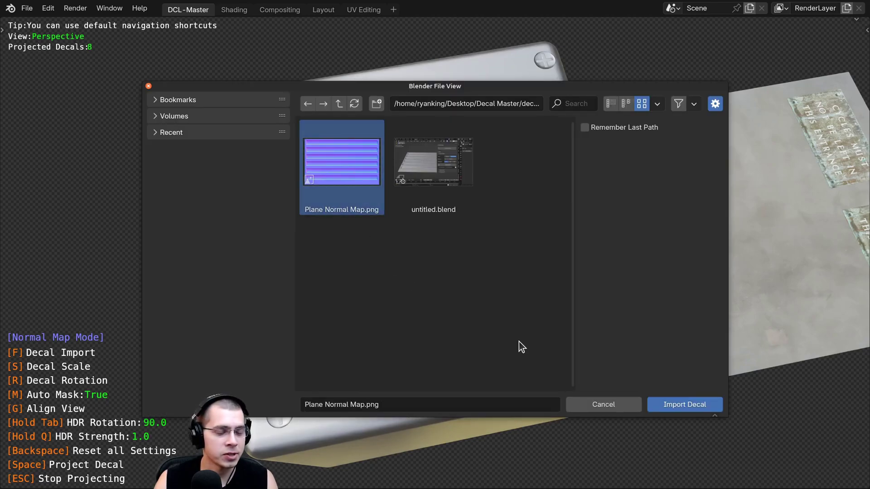
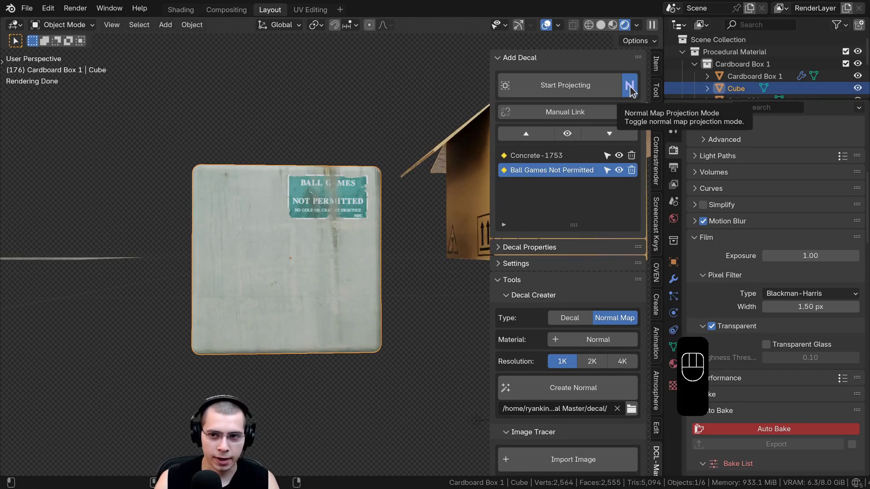
# Start projecting onto the concrete cube and place two Blender logo decals below the sign
pyautogui.write('lap Projection Mode')
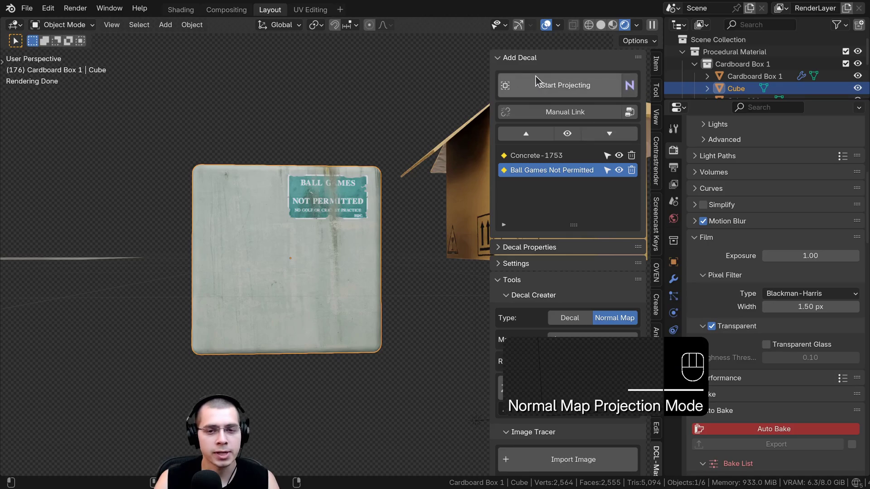
pyautogui.click(539, 83)
pyautogui.click(390, 320)
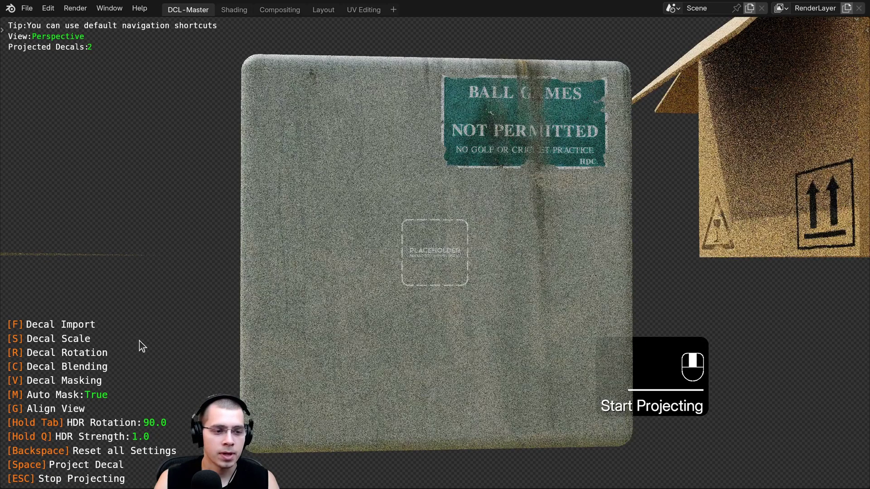